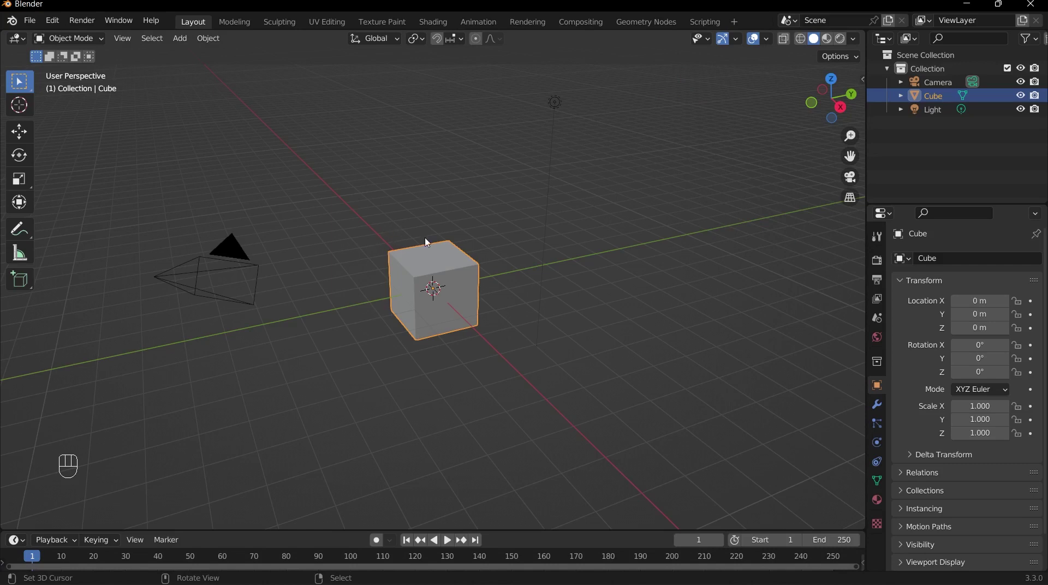
Delete the default cube and add a mesh plane in its place.
{"action": "key", "text": "x"}
{"action": "left_click_drag", "start_coordinate": [441, 286], "coordinate": [434, 279]}
{"action": "key", "text": "shift+a"}
{"action": "middle_click", "coordinate": [434, 279]}
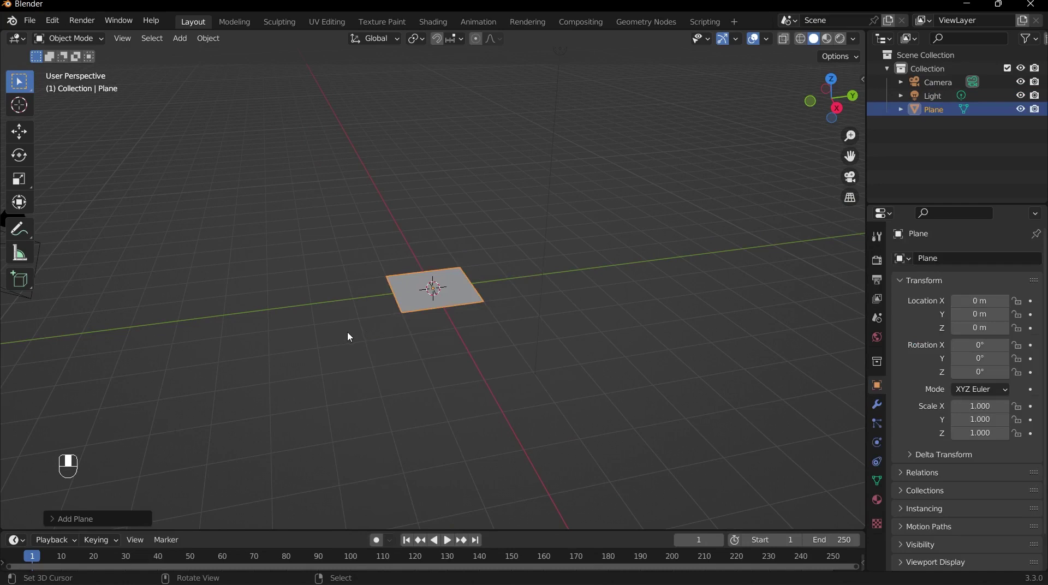
Scale the floor plane uniformly to 5 to form the ground surface.
{"action": "key", "text": "s"}
{"action": "left_click_drag", "start_coordinate": [352, 334], "coordinate": [598, 268]}
{"action": "left_click_drag", "start_coordinate": [598, 268], "coordinate": [414, 273]}
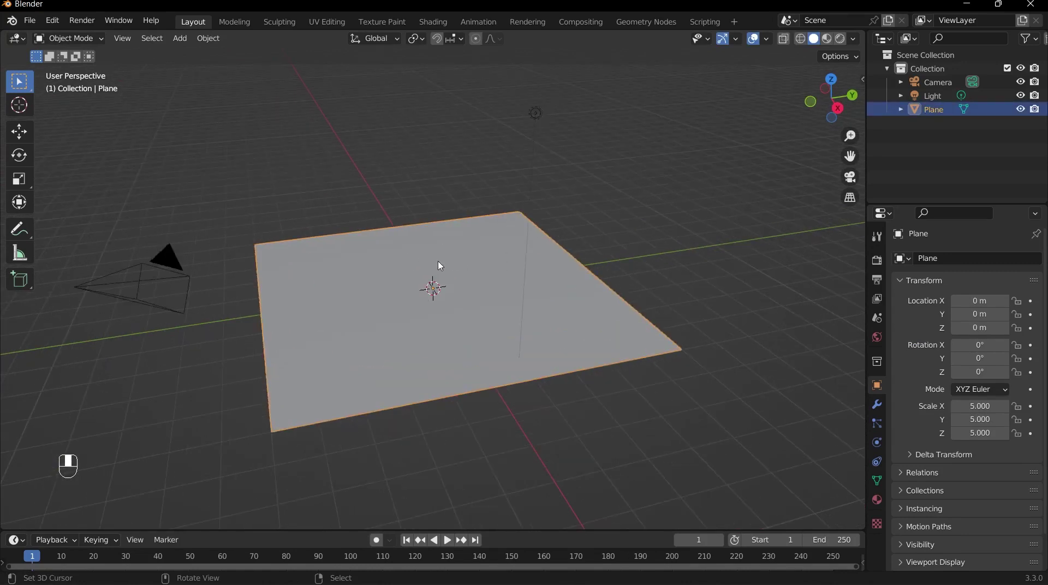
Enter Edit Mode on the floor and switch to edge selection for the back and right edges.
{"action": "key", "text": "Tab"}
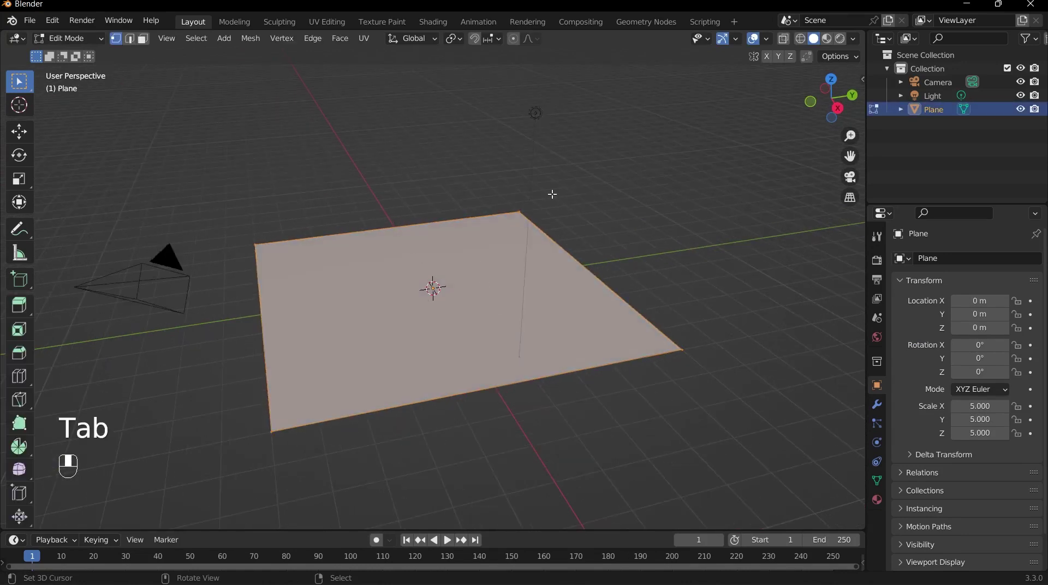
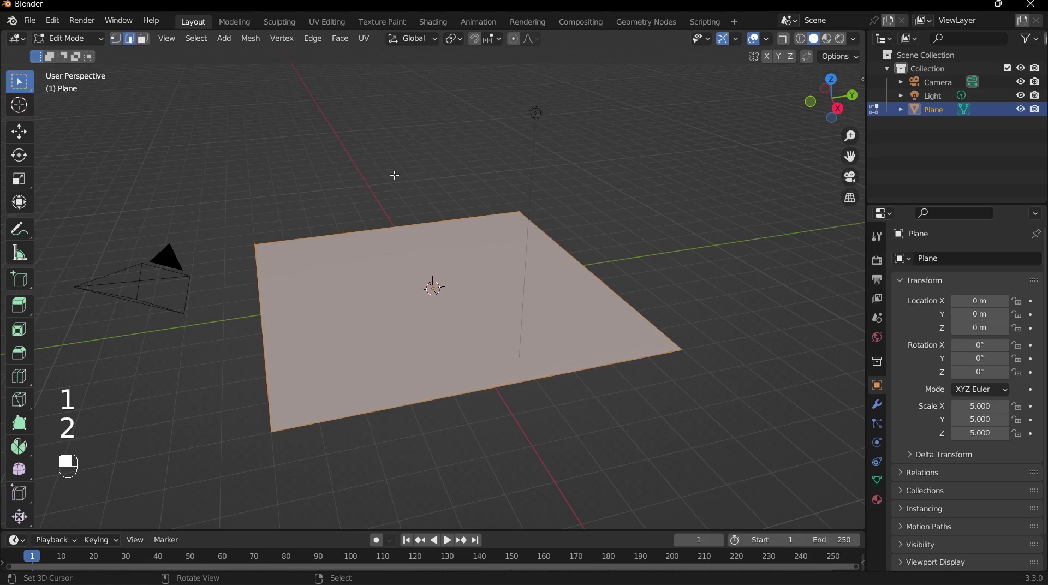
{"action": "key", "text": "3"}
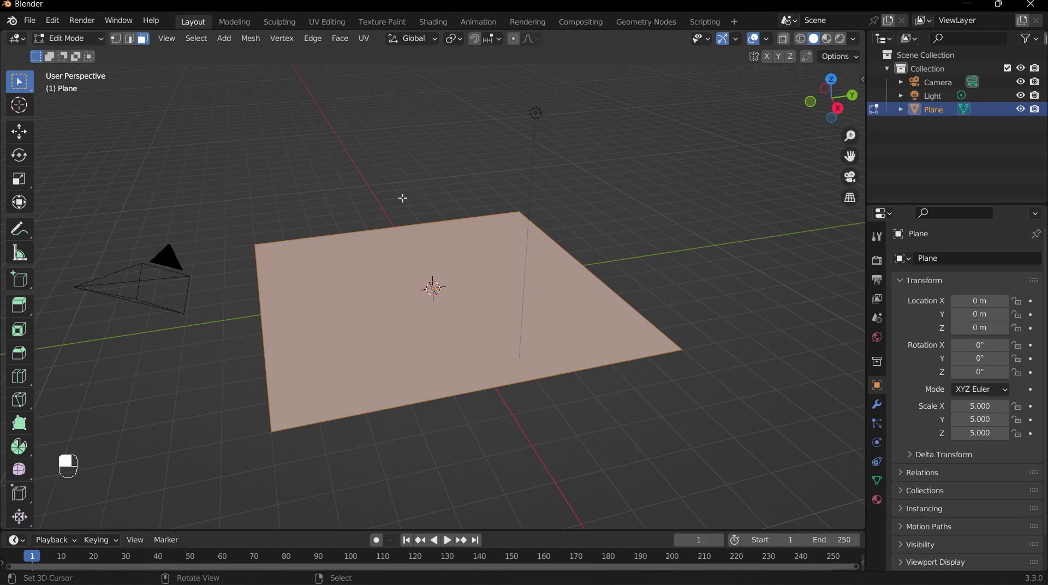
{"action": "key", "text": "2"}
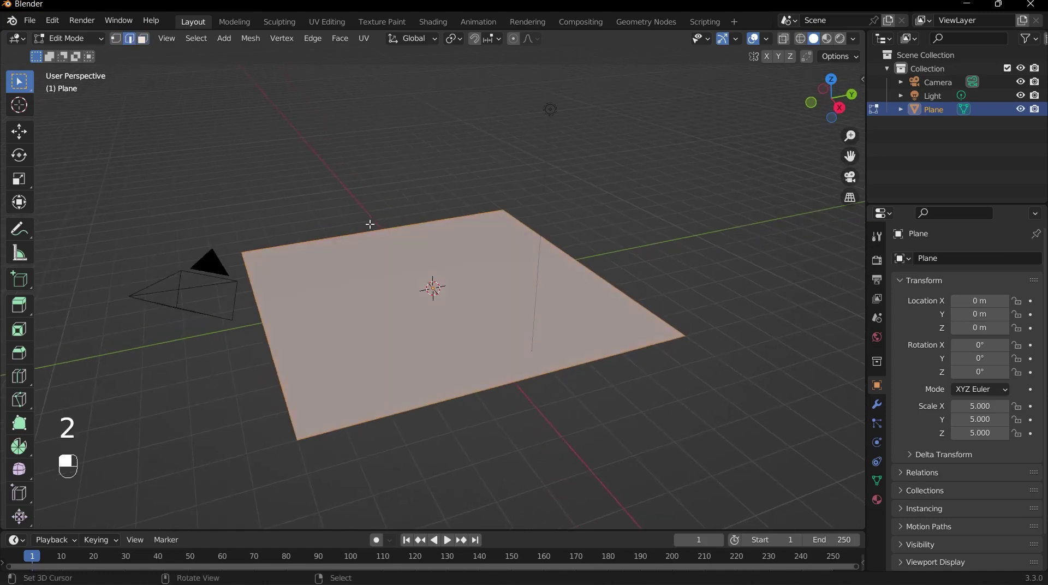
{"action": "middle_click", "coordinate": [368, 227]}
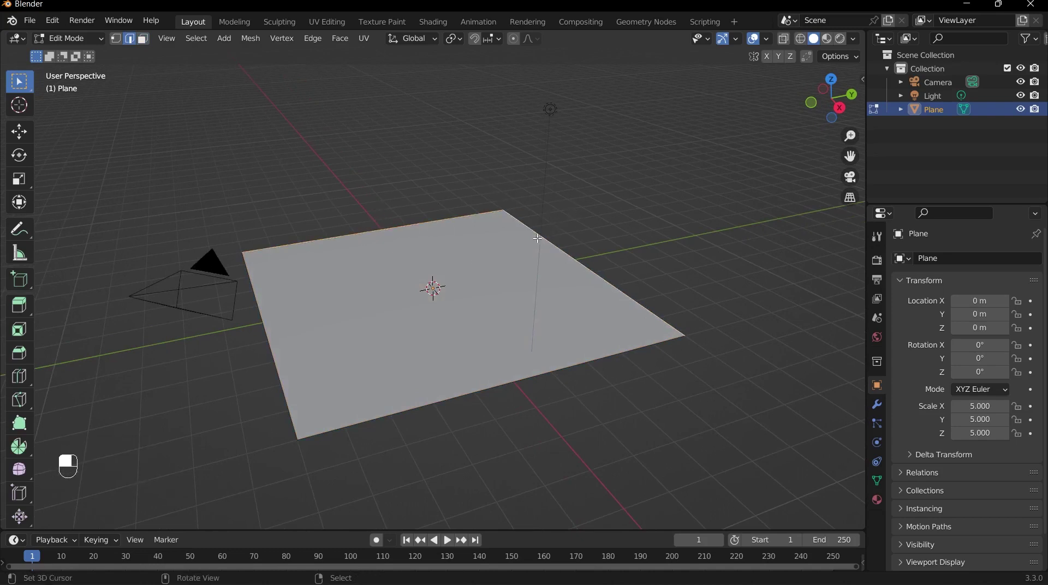
Extrude the selected floor edges upward along Z into full-height walls.
{"action": "key", "text": "e"}
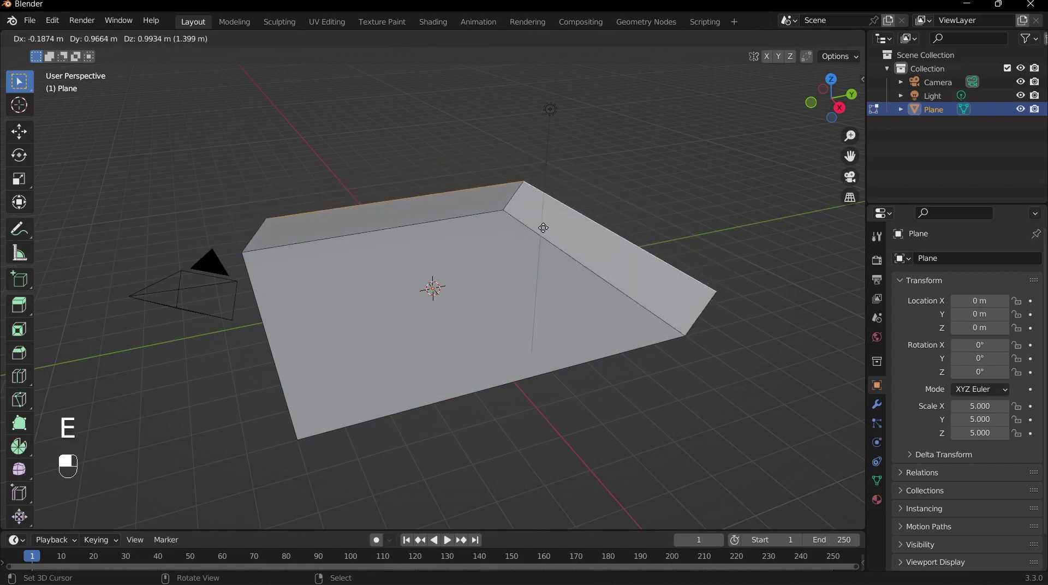
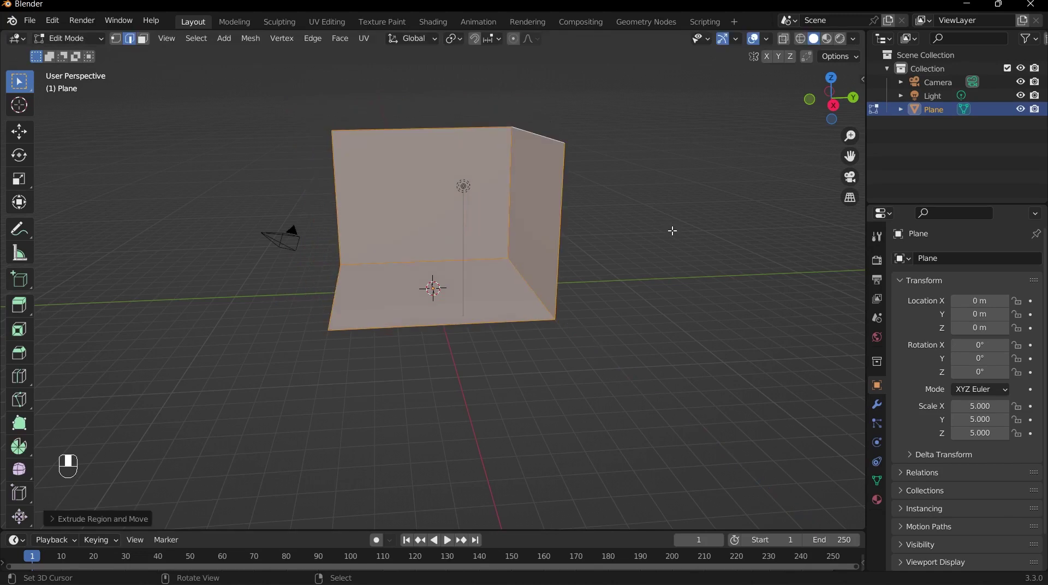
Undo the border scale and extrude the floor and walls along normals for thickness.
{"action": "key", "text": "s"}
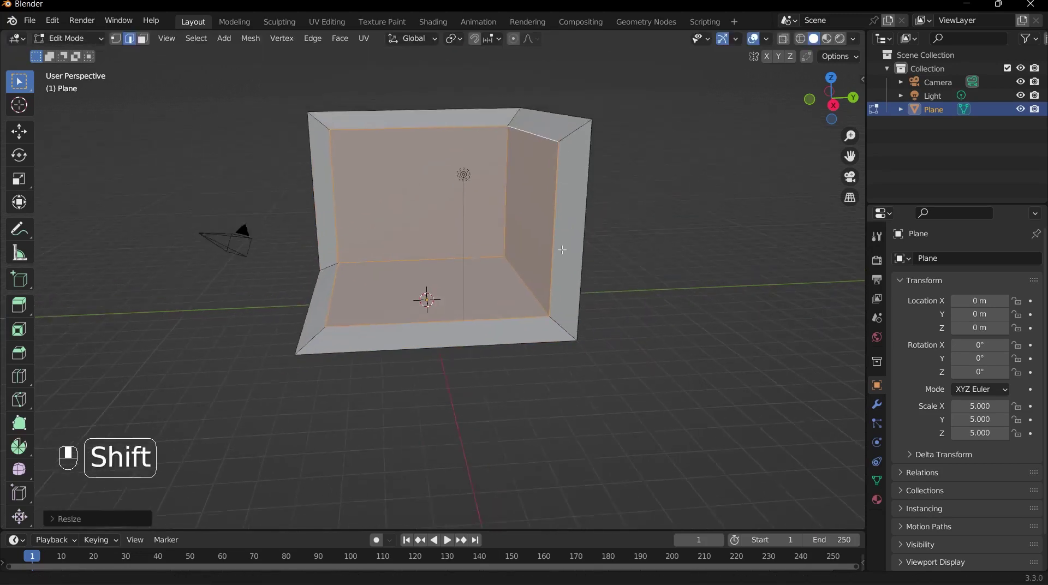
{"action": "key", "text": "ctrl+z"}
{"action": "key", "text": "ctrl+z"}
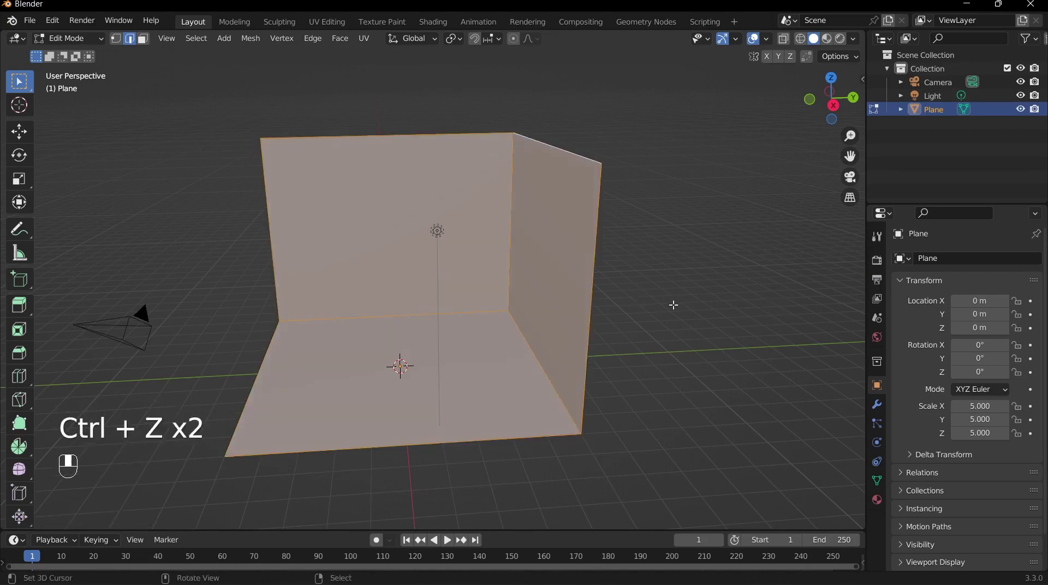
{"action": "key", "text": "alt+e"}
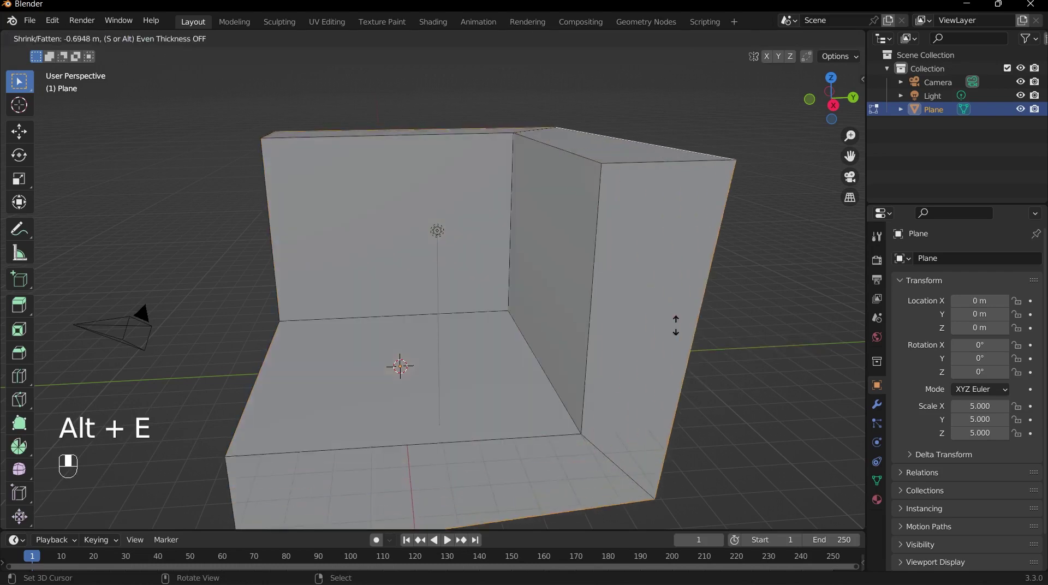
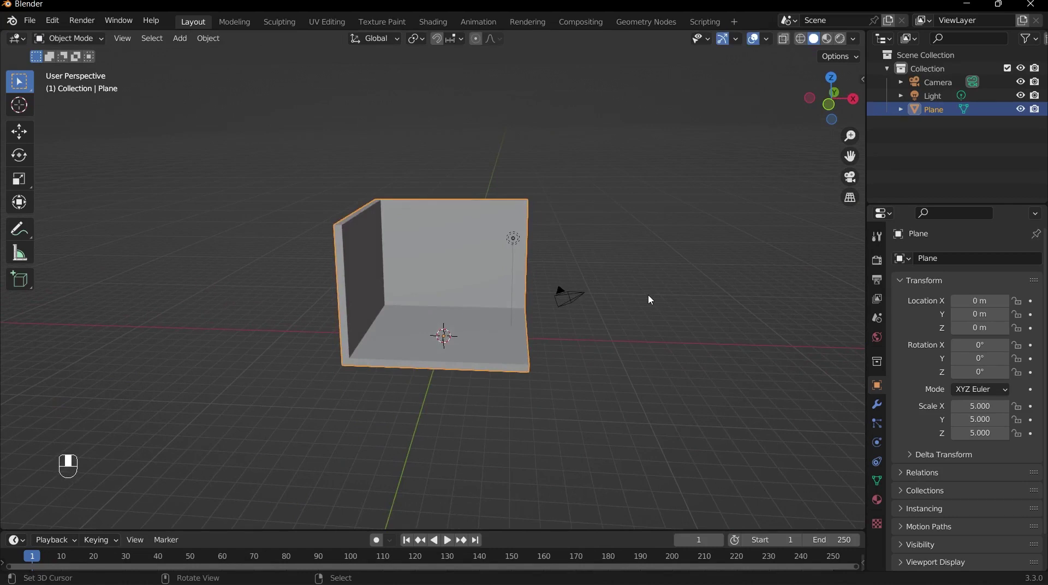
Add a new cube and move it up toward the back wall using the front preset view.
{"action": "key", "text": "shift+a"}
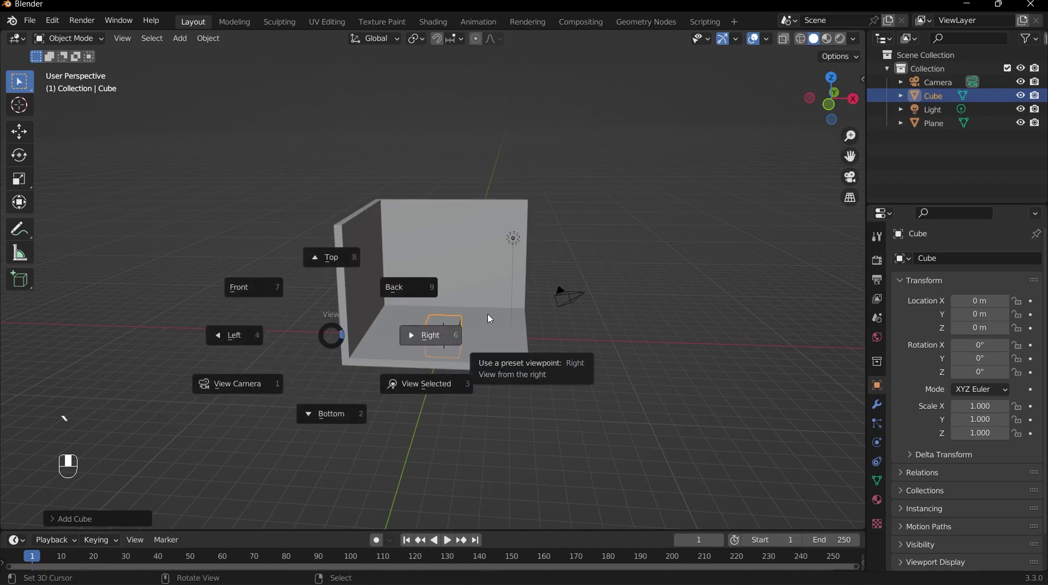
{"action": "key", "text": "g"}
{"action": "key", "text": "`"}
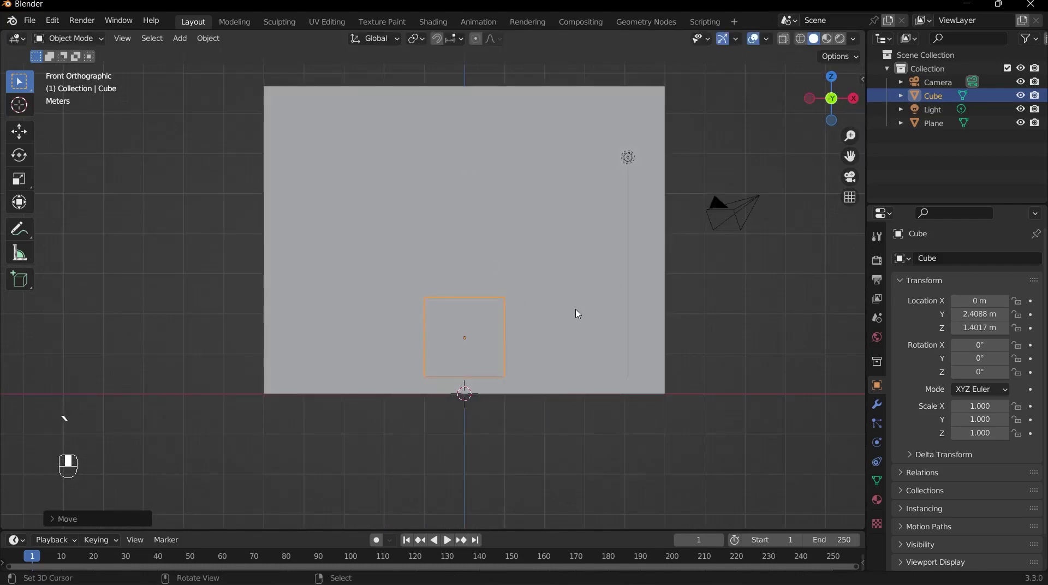
{"action": "key", "text": "`"}
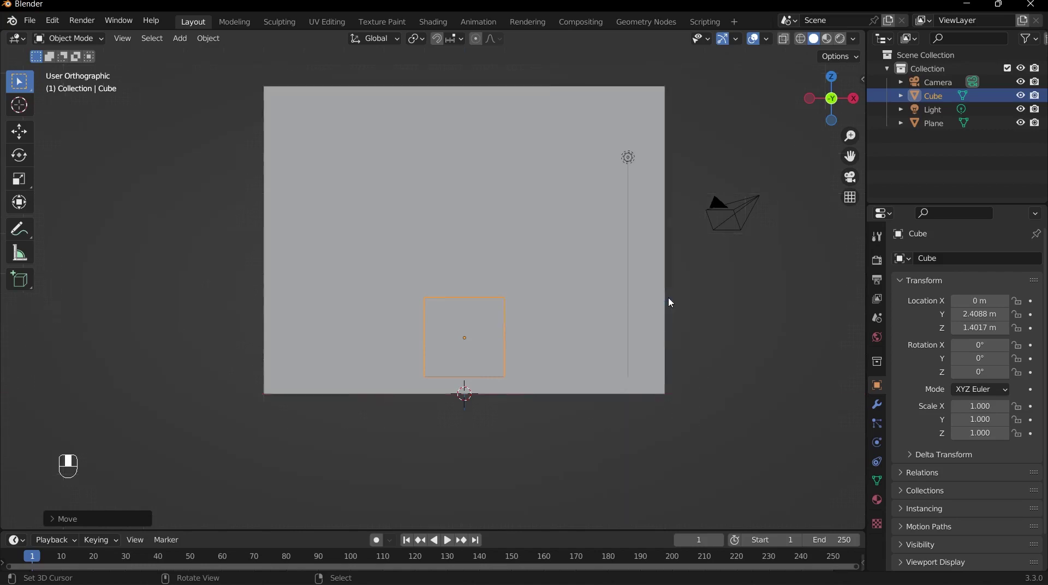
Check the cube's placement from the right-side and other preset viewpoints.
{"action": "key", "text": "`"}
{"action": "left_click_drag", "start_coordinate": [584, 297], "coordinate": [572, 283]}
{"action": "key", "text": "`"}
{"action": "key", "text": "`"}
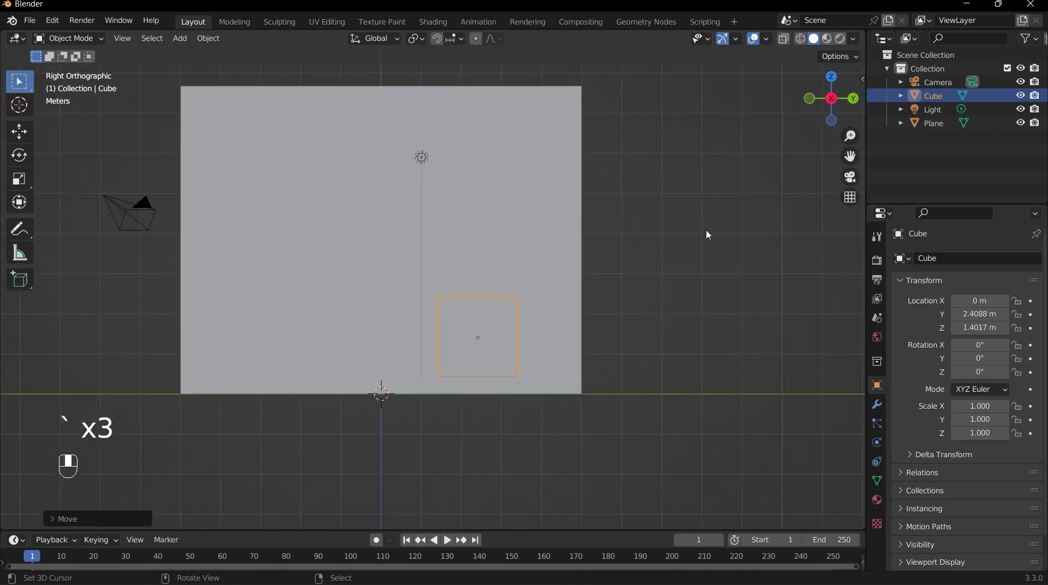
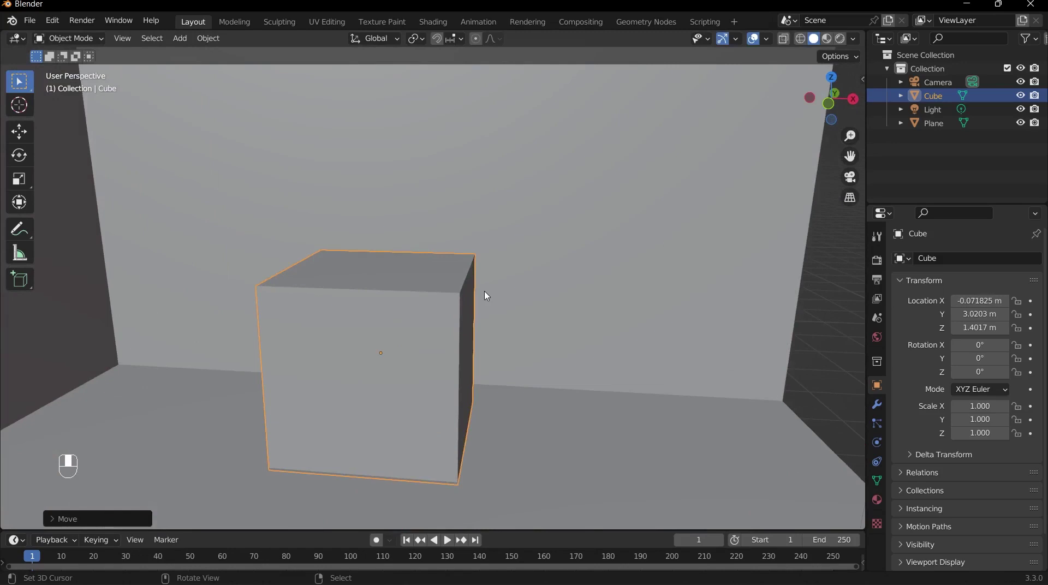
In Edit Mode, scale the cube about 2x along X into a desk-length block.
{"action": "key", "text": "Tab"}
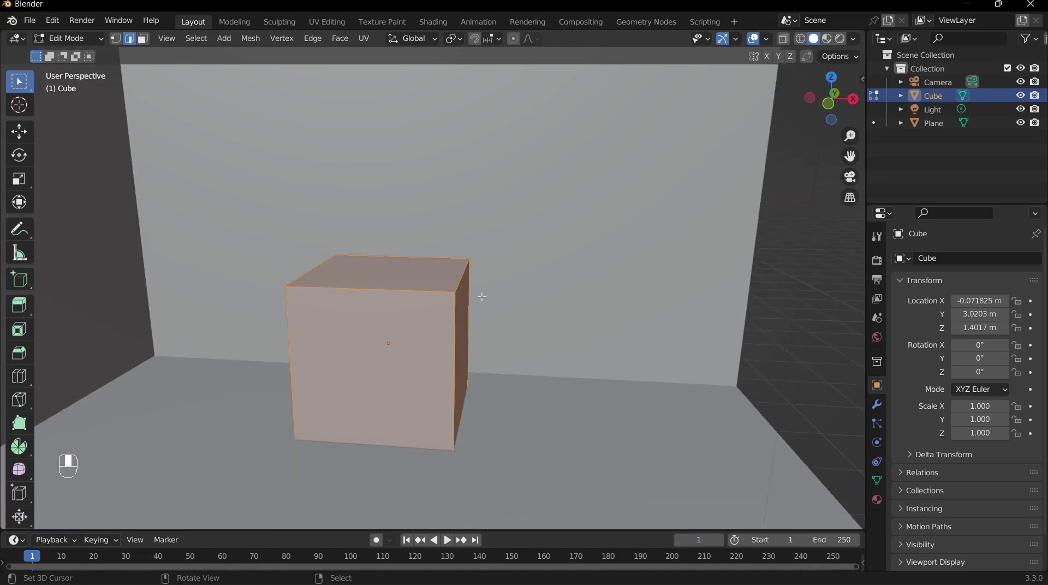
{"action": "key", "text": "s"}
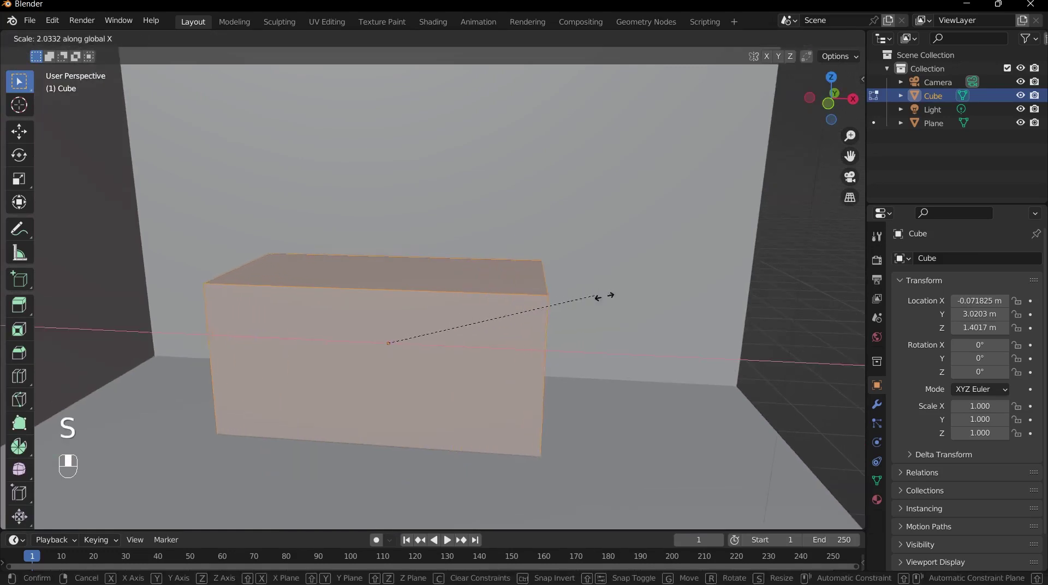
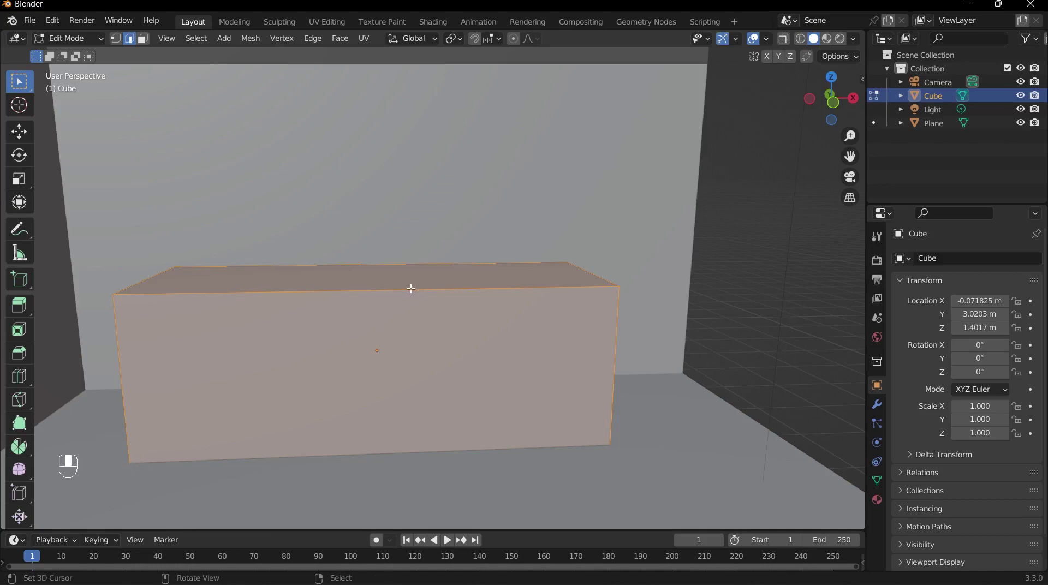
Add vertical loop cuts near each end of the desk block and return to Object Mode.
{"action": "key", "text": "ctrl+r"}
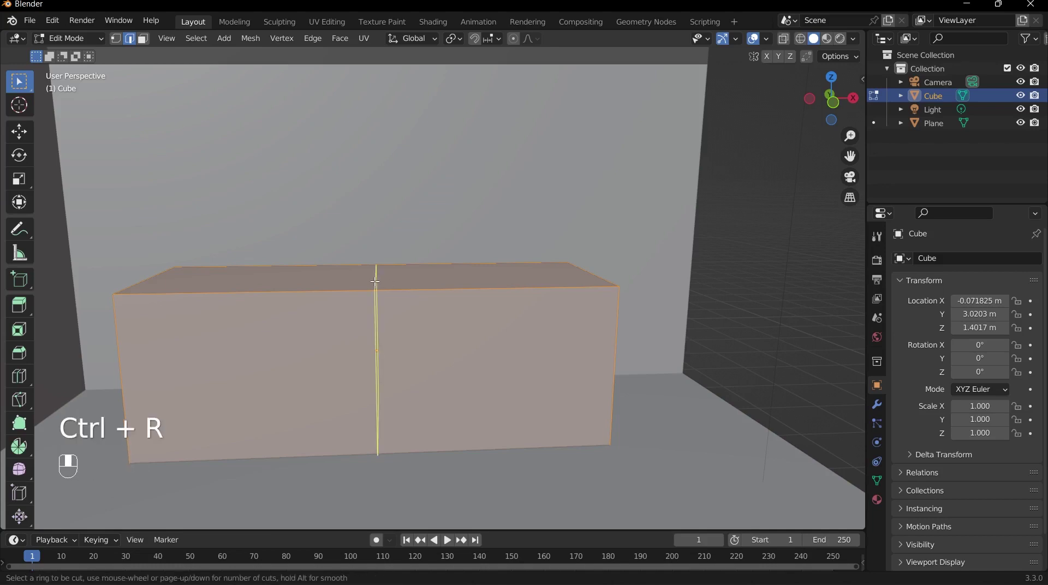
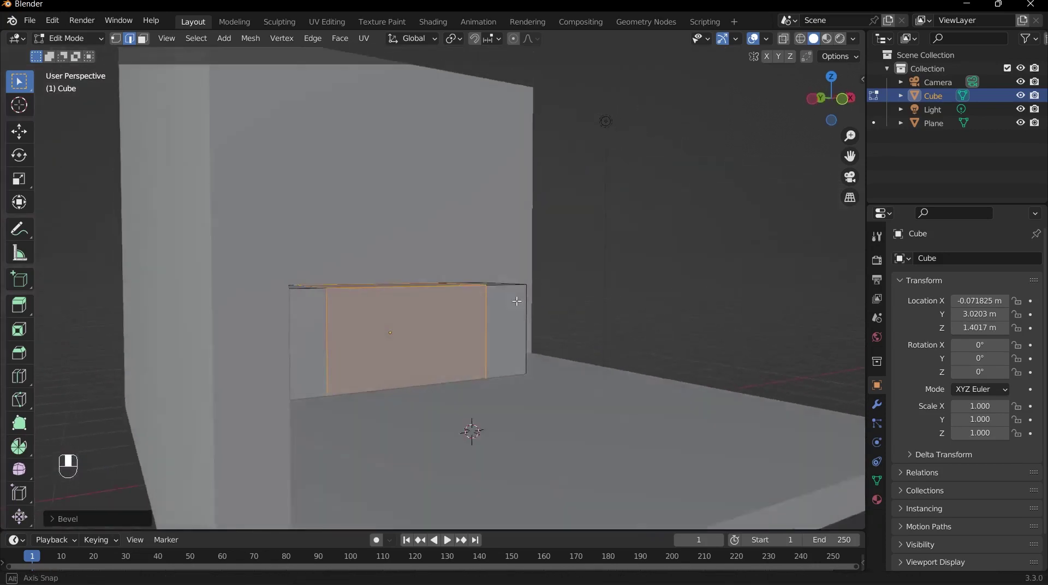
{"action": "left_click_drag", "start_coordinate": [487, 301], "coordinate": [345, 325]}
{"action": "key", "text": "Tab"}
Isolate the desk block in Local View and reopen its mesh in Edit Mode.
{"action": "middle_click", "coordinate": [330, 315]}
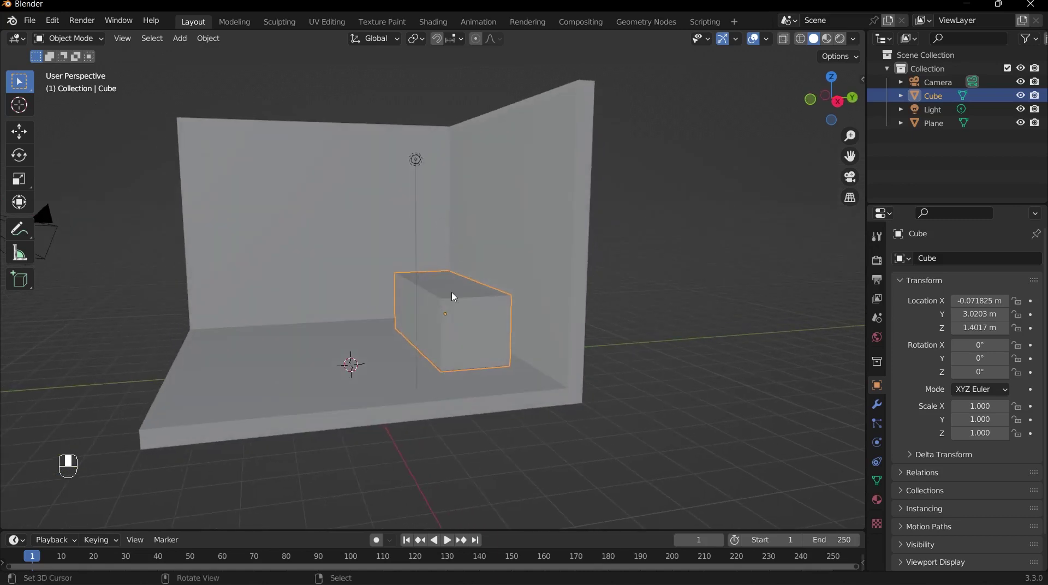
{"action": "key", "text": "/"}
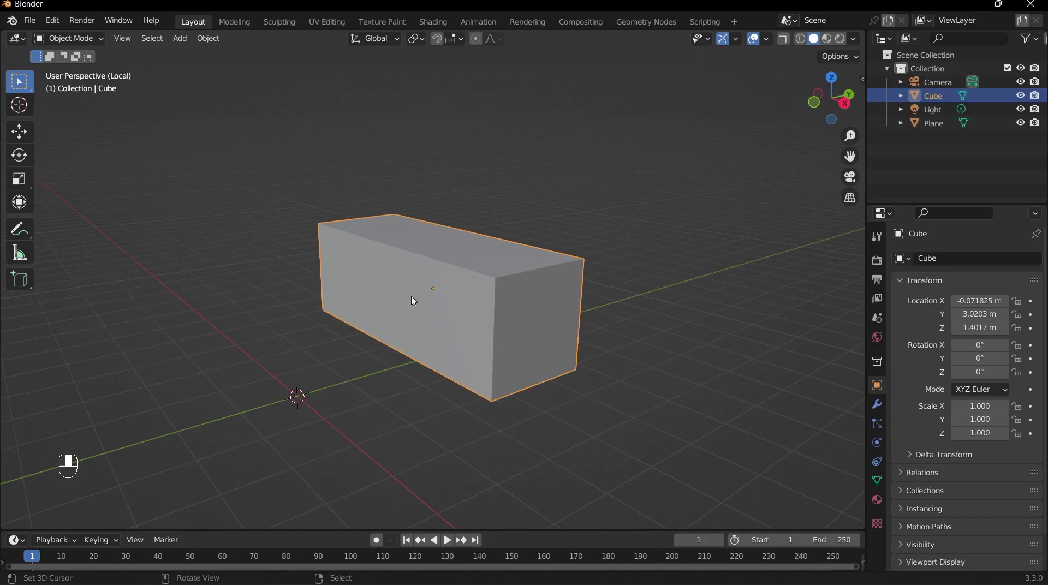
{"action": "key", "text": "Tab"}
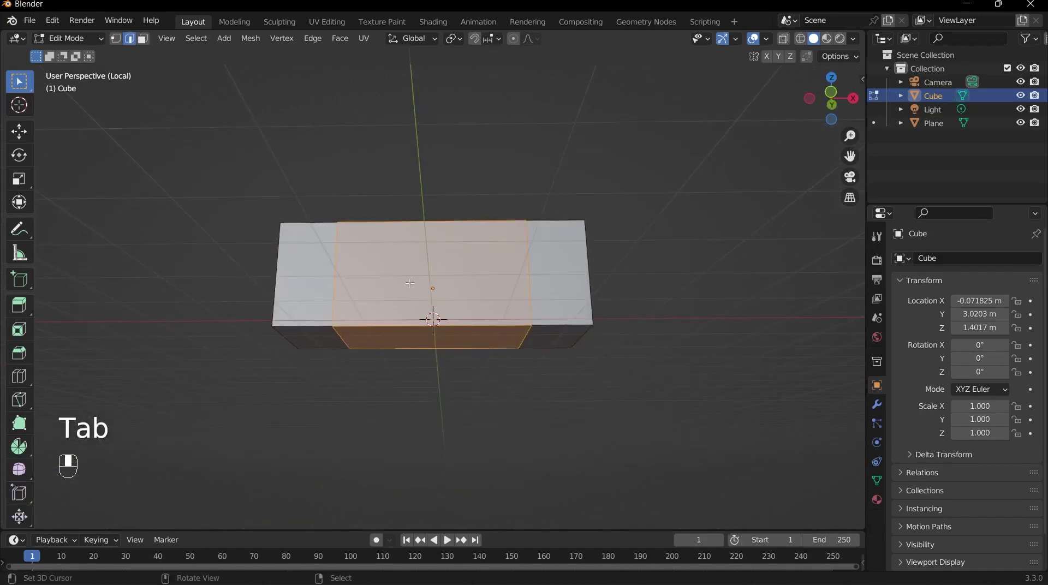
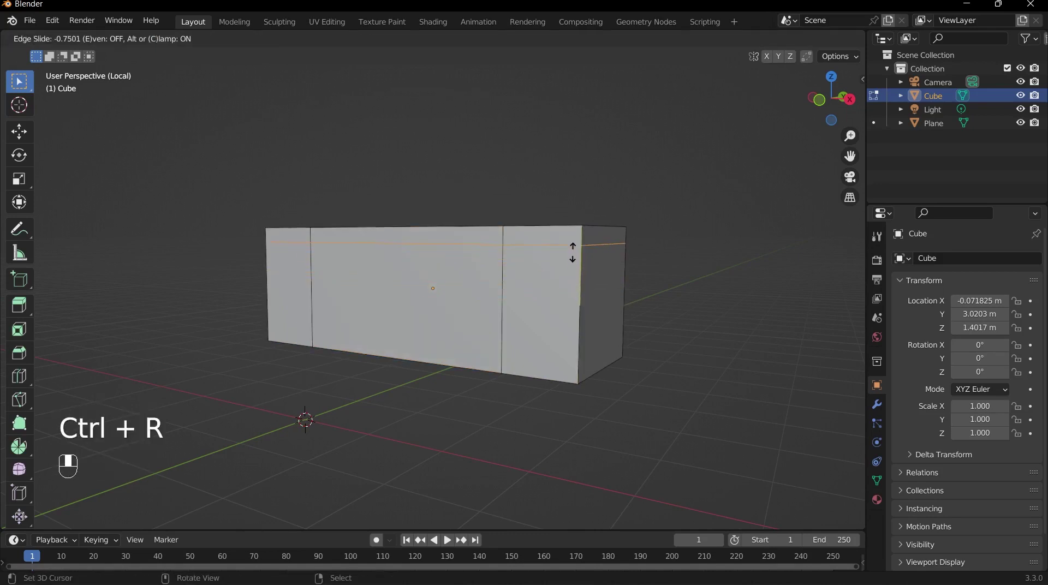
From front view, push the desk's top slab outward into an overhanging tabletop lip.
{"action": "key", "text": "`"}
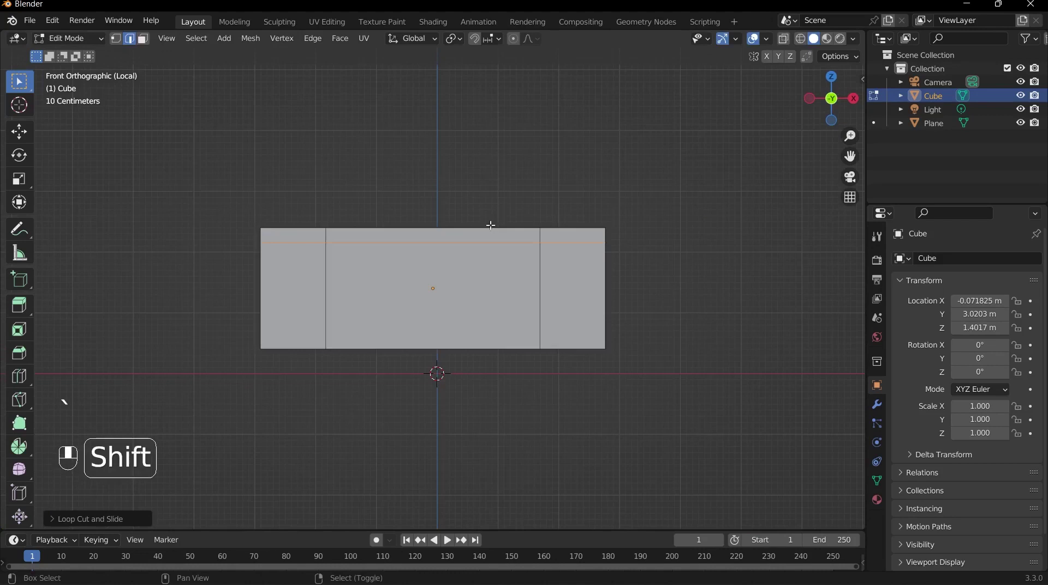
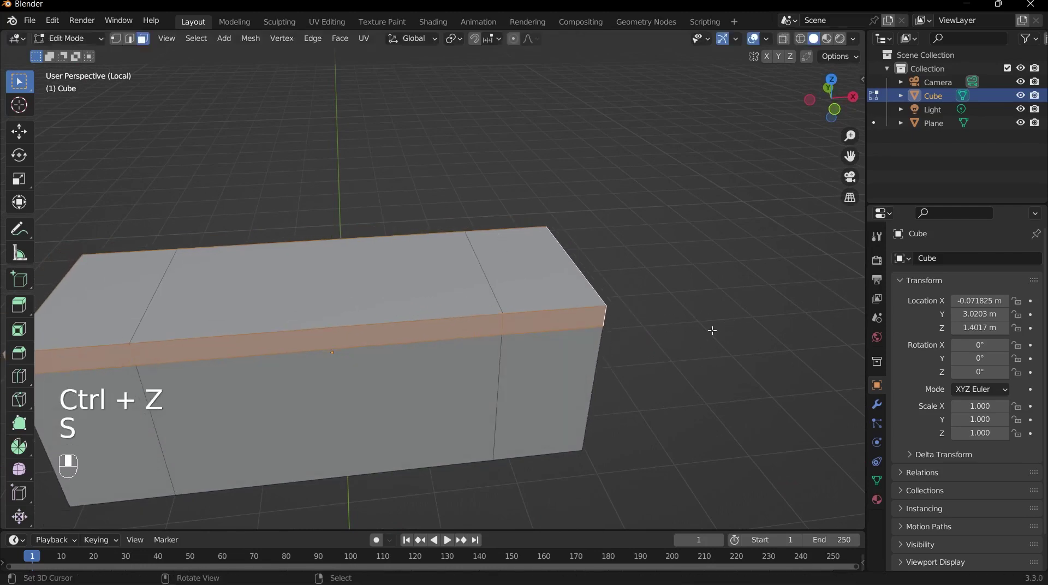
{"action": "key", "text": "alt+e"}
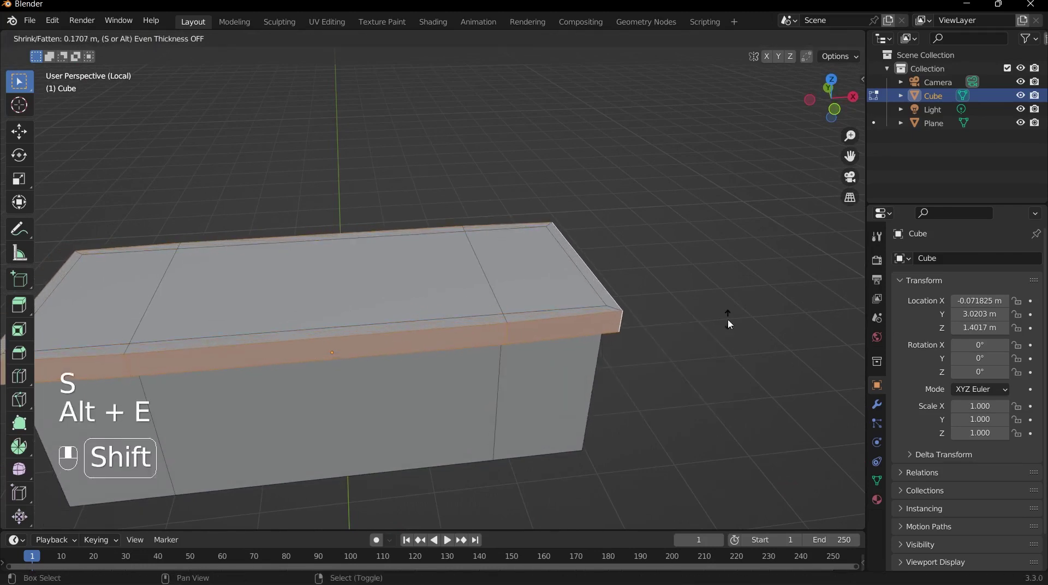
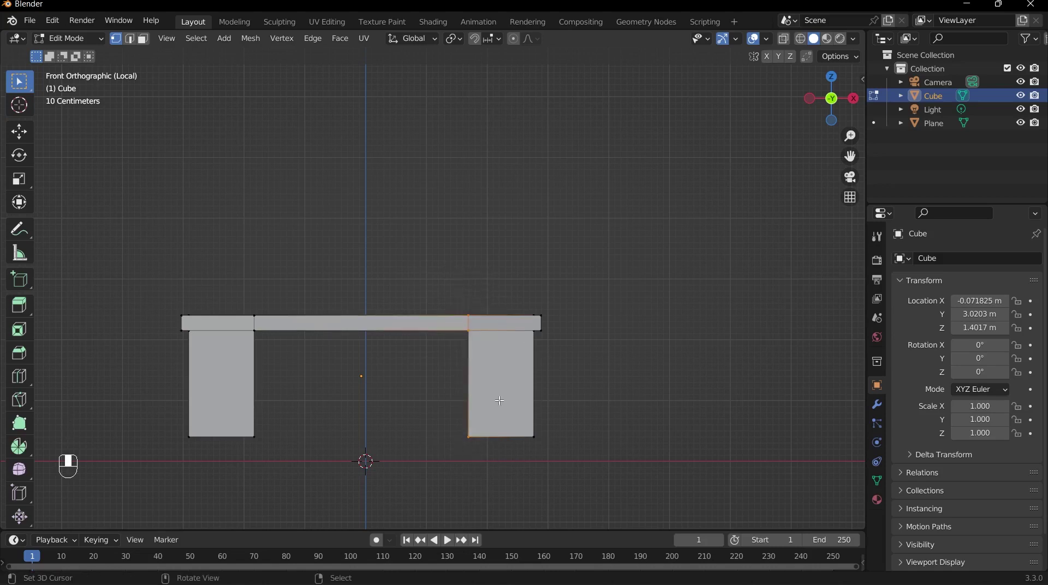
Start moving the right pedestal's corner vertices to taper the leg.
{"action": "key", "text": "g"}
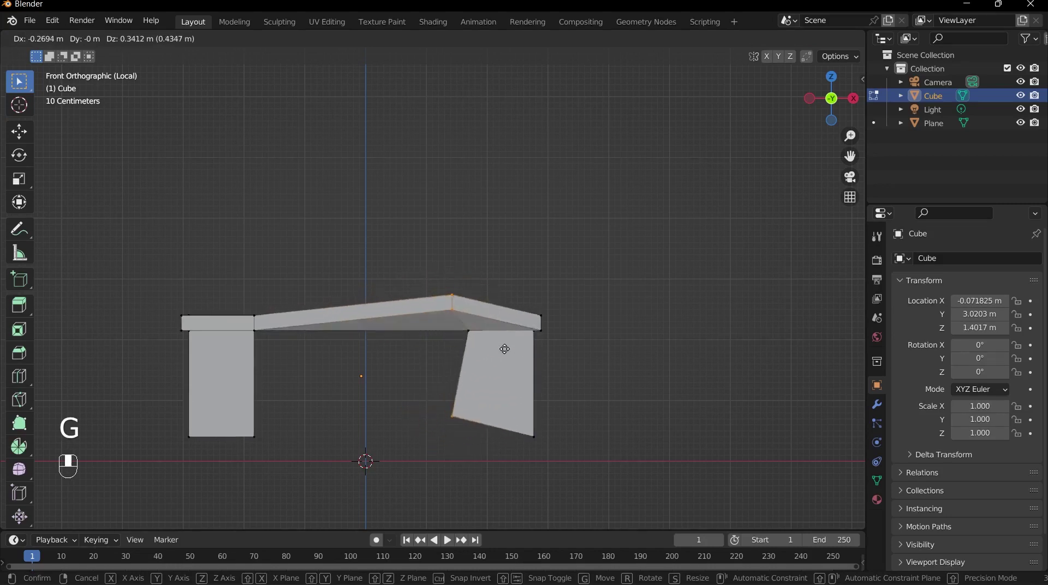
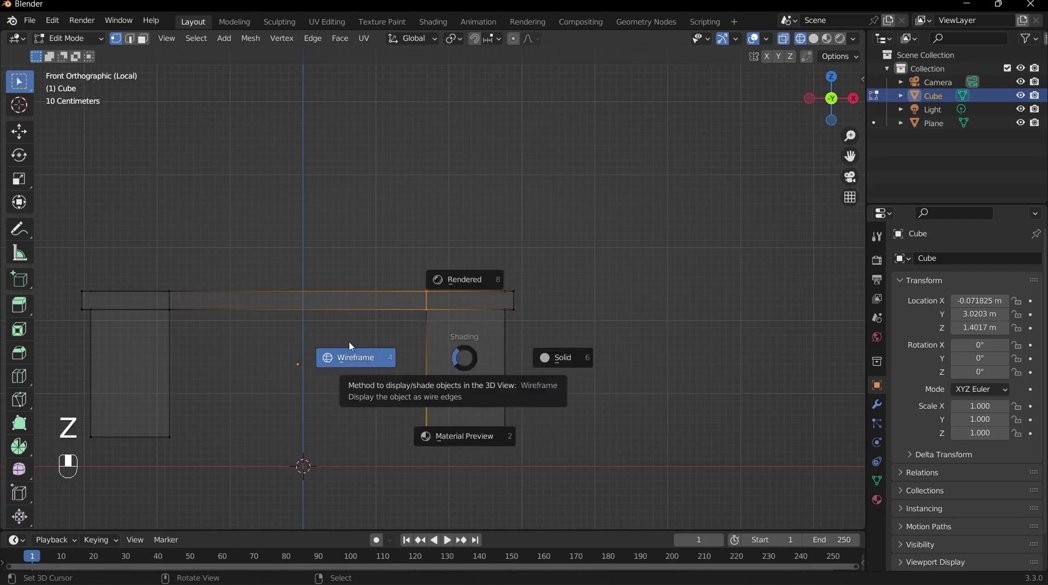
Dismiss the shading pie menu and inspect the two-pedestal desk from several angles.
{"action": "key", "text": "z"}
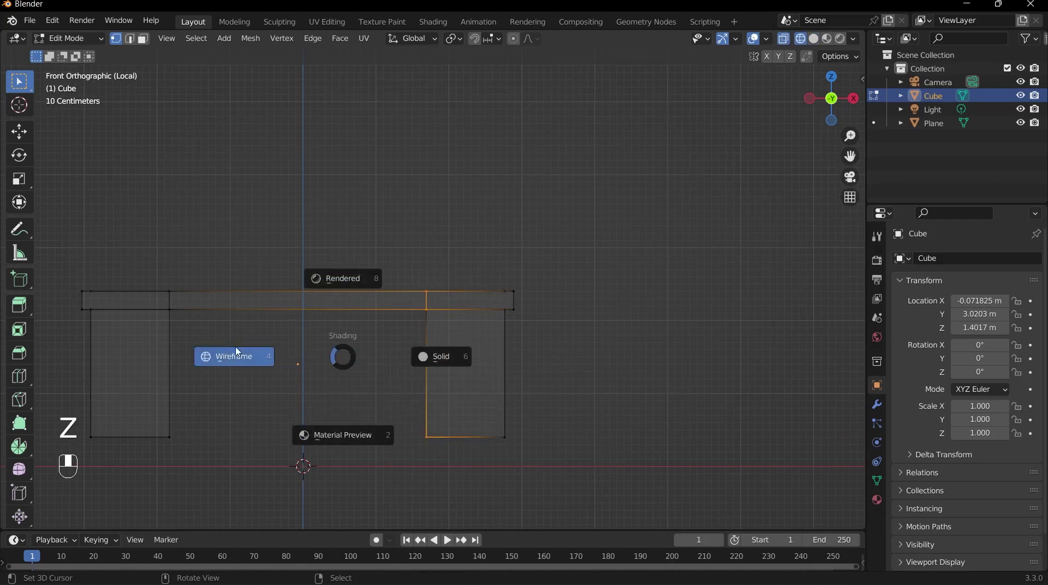
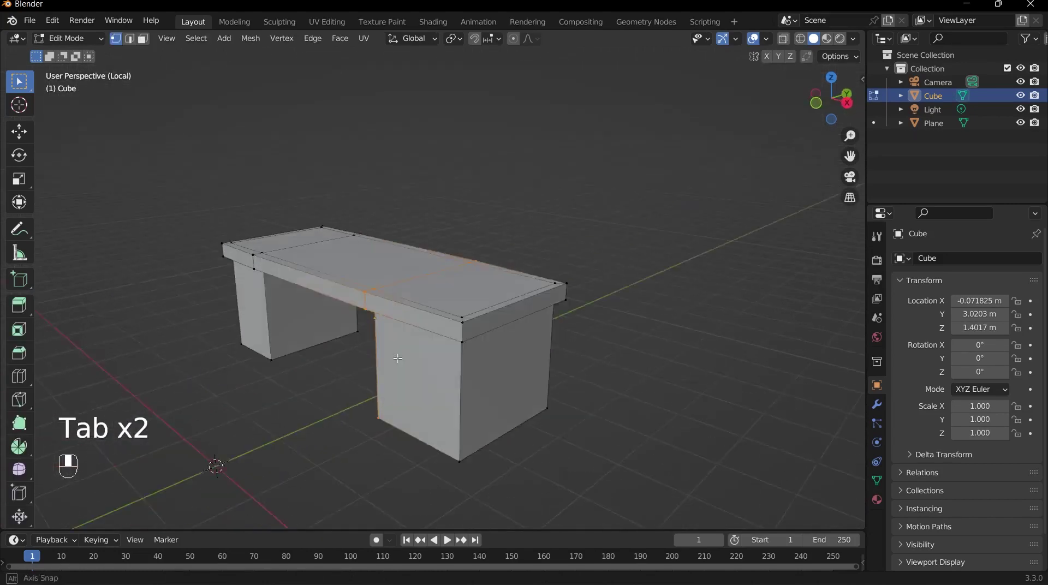
From front view, loop-cut the right pedestal horizontally into three drawer sections.
{"action": "key", "text": "`"}
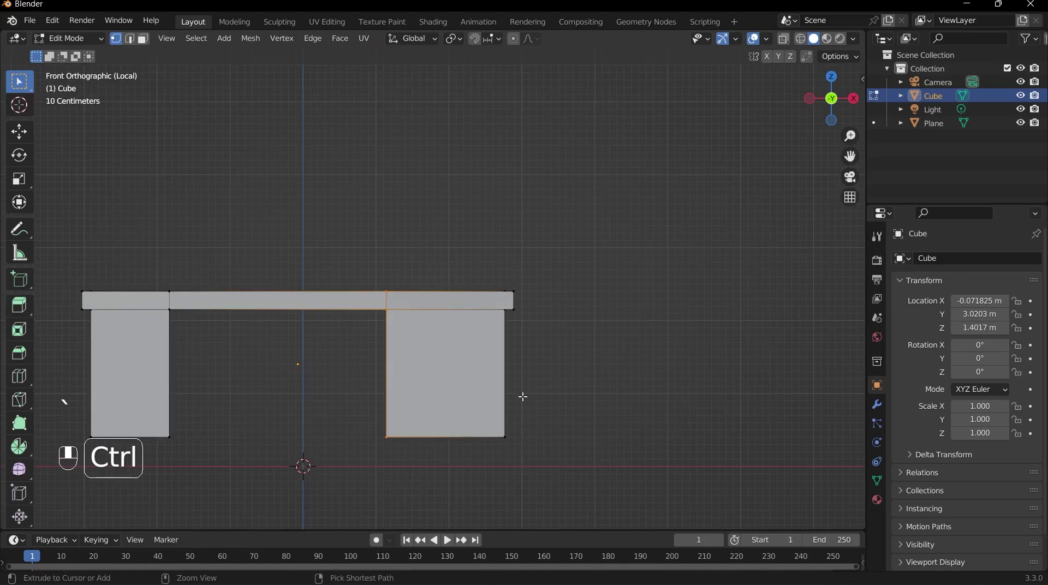
{"action": "key", "text": "ctrl+r"}
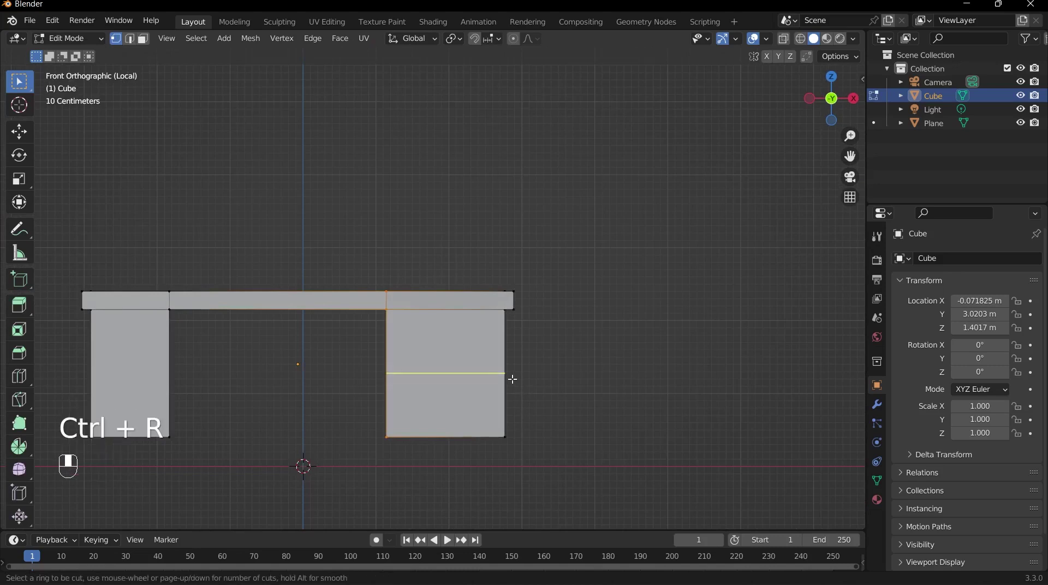
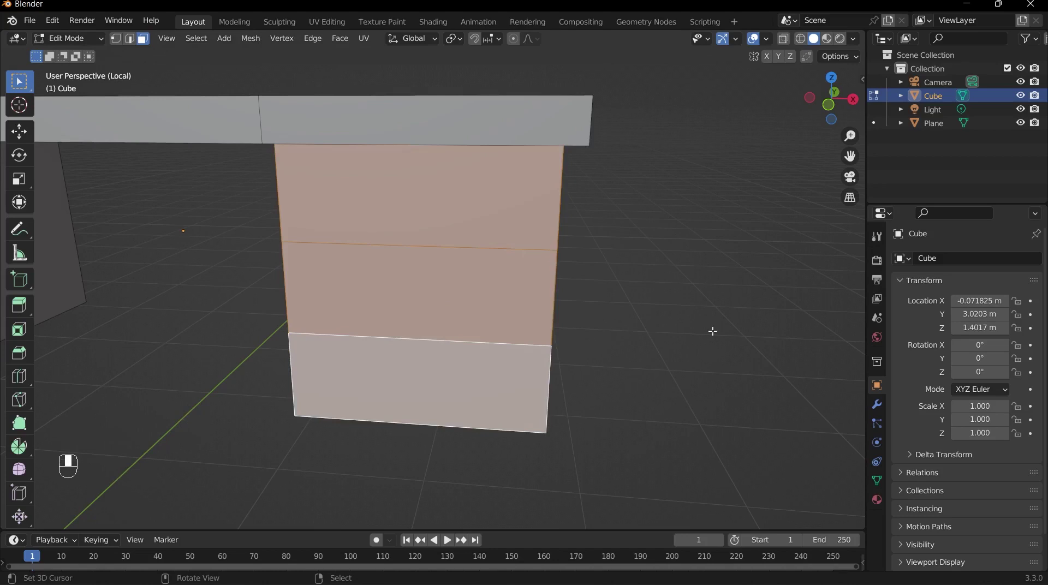
Inset the three drawer front faces so each shows a recessed border.
{"action": "key", "text": "i"}
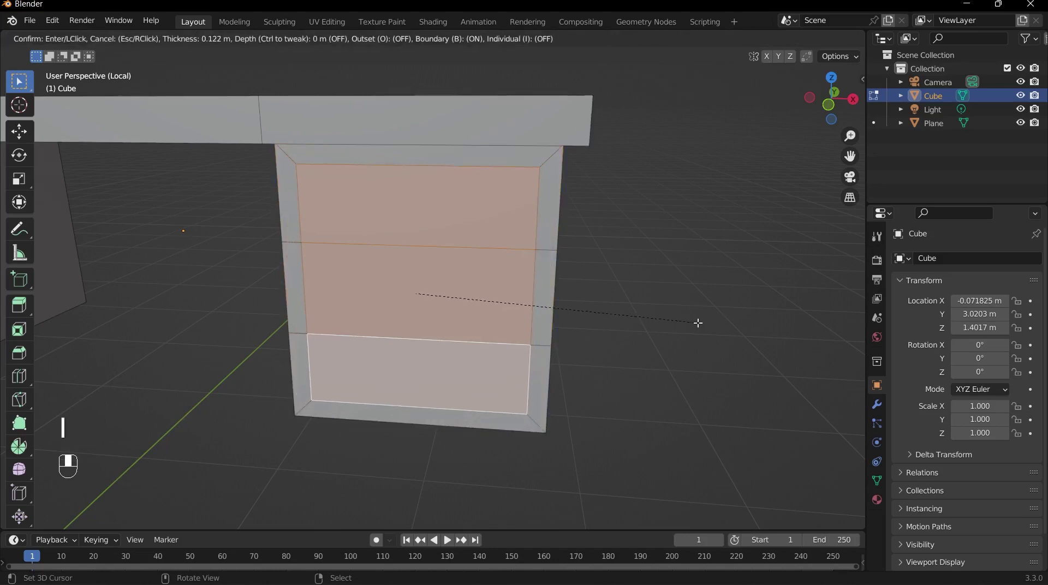
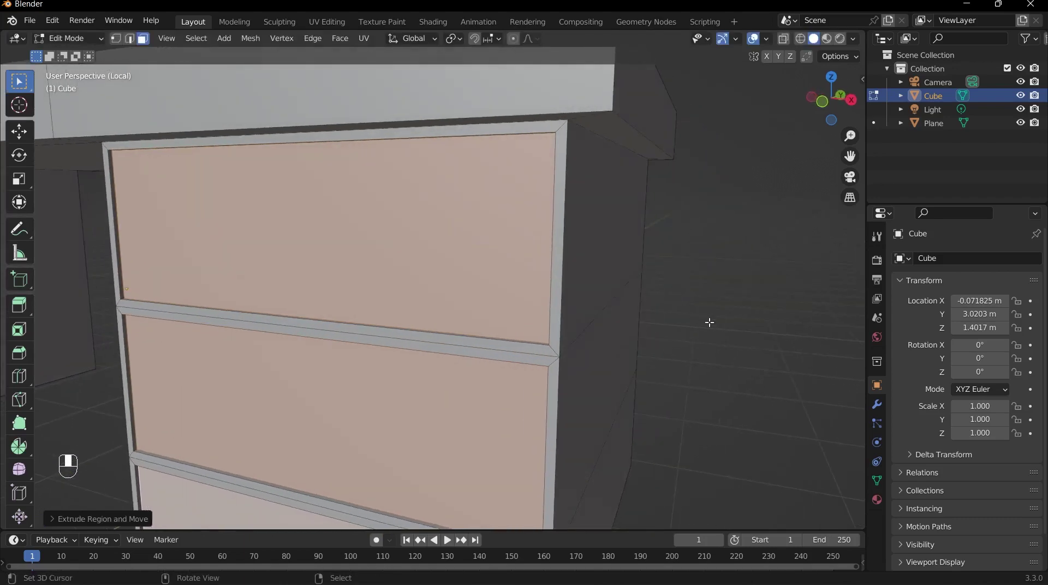
{"action": "key", "text": "i"}
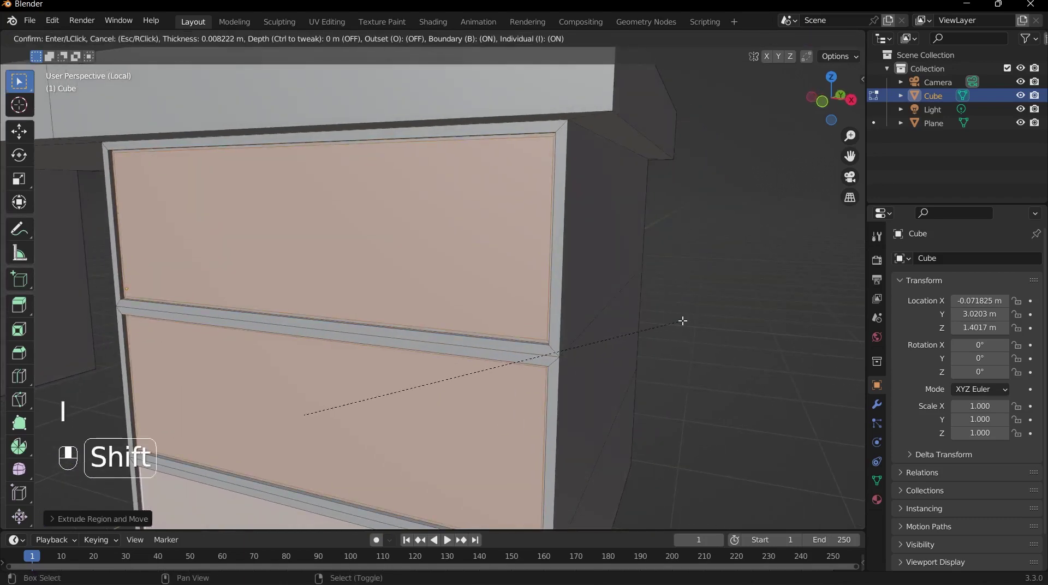
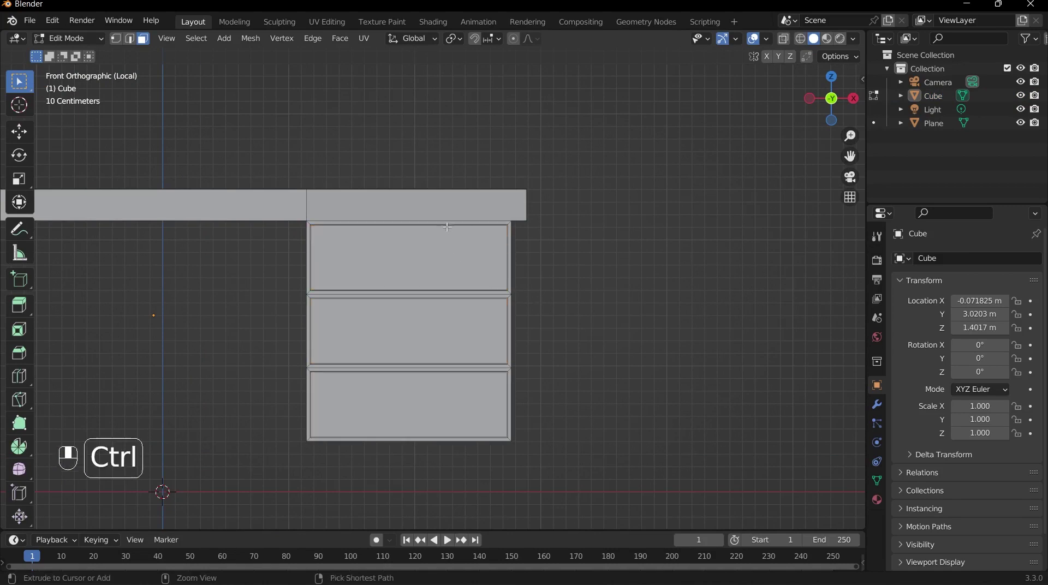
Cut vertical edge loops through the drawers marking the handle width.
{"action": "key", "text": "ctrl+r"}
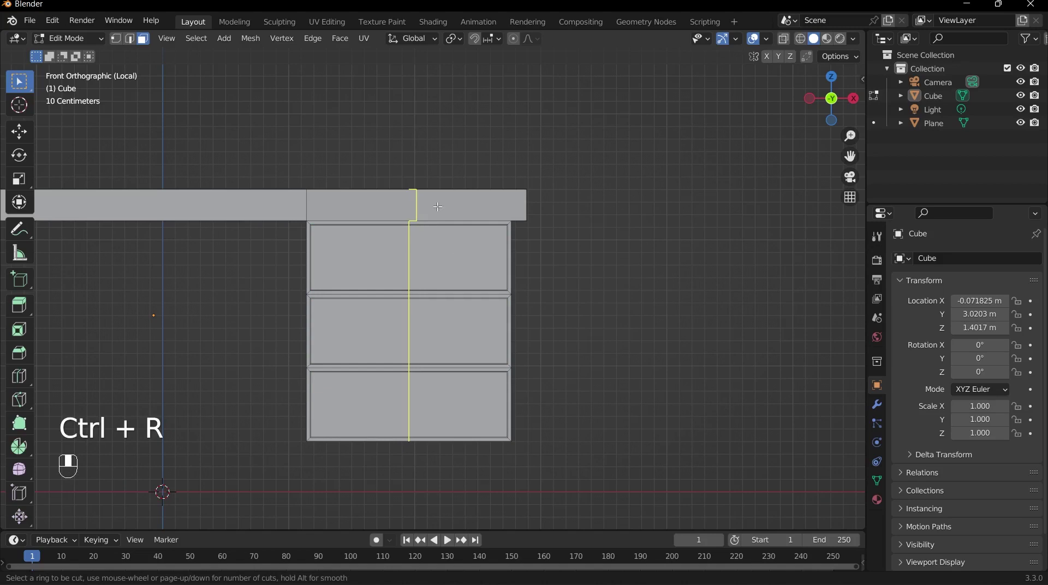
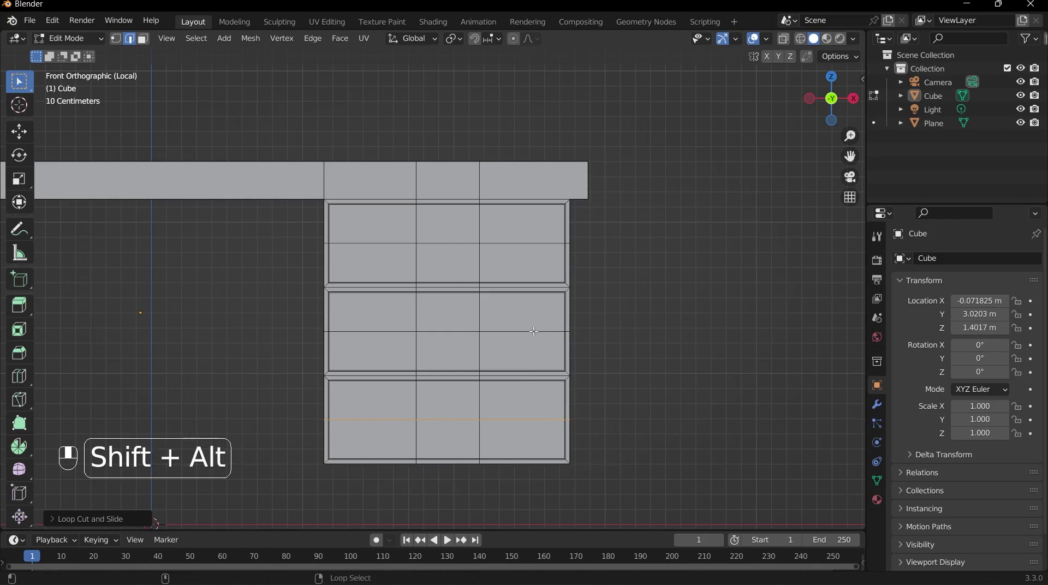
Select the horizontal drawer loop and raise it toward the drawer tops.
{"action": "left_click", "coordinate": [536, 326]}
{"action": "middle_click", "coordinate": [528, 236]}
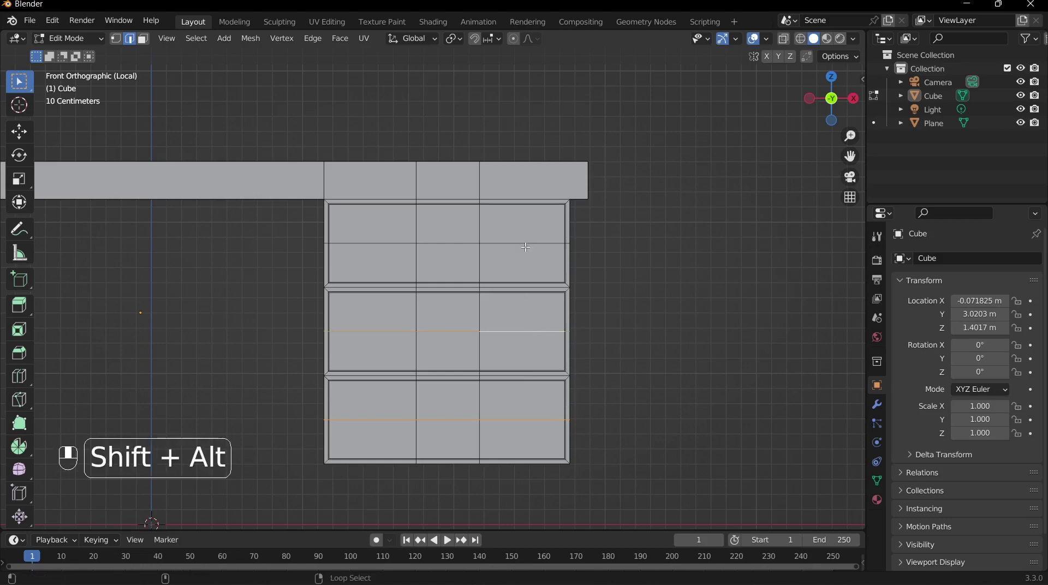
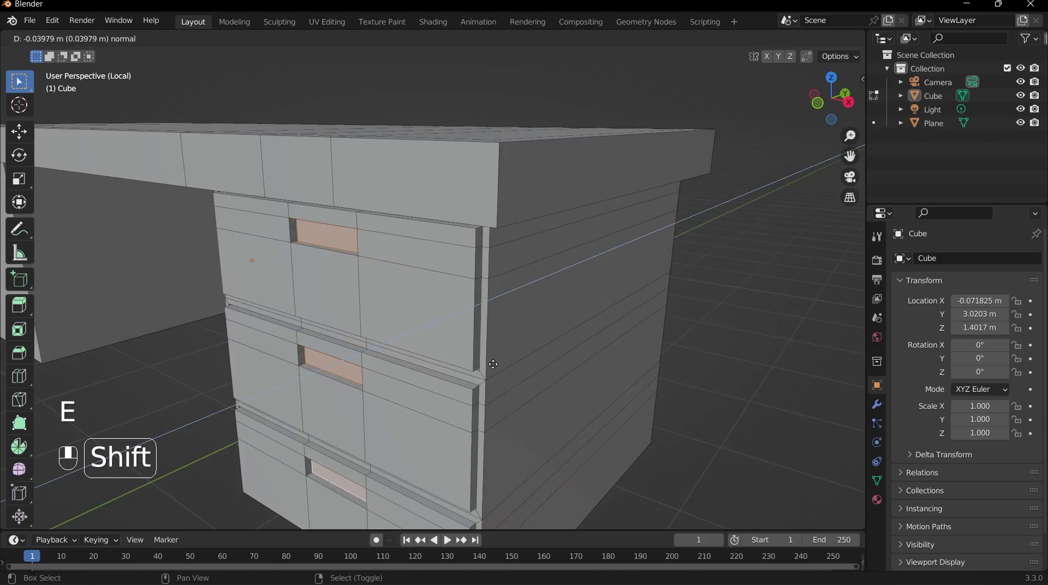
Push the handle faces inward to recess slots, then return to edit the top drawer loop.
{"action": "left_click_drag", "start_coordinate": [491, 358], "coordinate": [490, 296]}
{"action": "key", "text": "Tab"}
{"action": "key", "text": "`"}
{"action": "key", "text": "`"}
{"action": "key", "text": "`"}
{"action": "left_click_drag", "start_coordinate": [300, 98], "coordinate": [367, 155]}
{"action": "left_click_drag", "start_coordinate": [485, 292], "coordinate": [521, 275]}
{"action": "key", "text": "Tab"}
Loop-cut the slots, extrude the handle strip faces, and return to Object Mode.
{"action": "key", "text": "ctrl+r"}
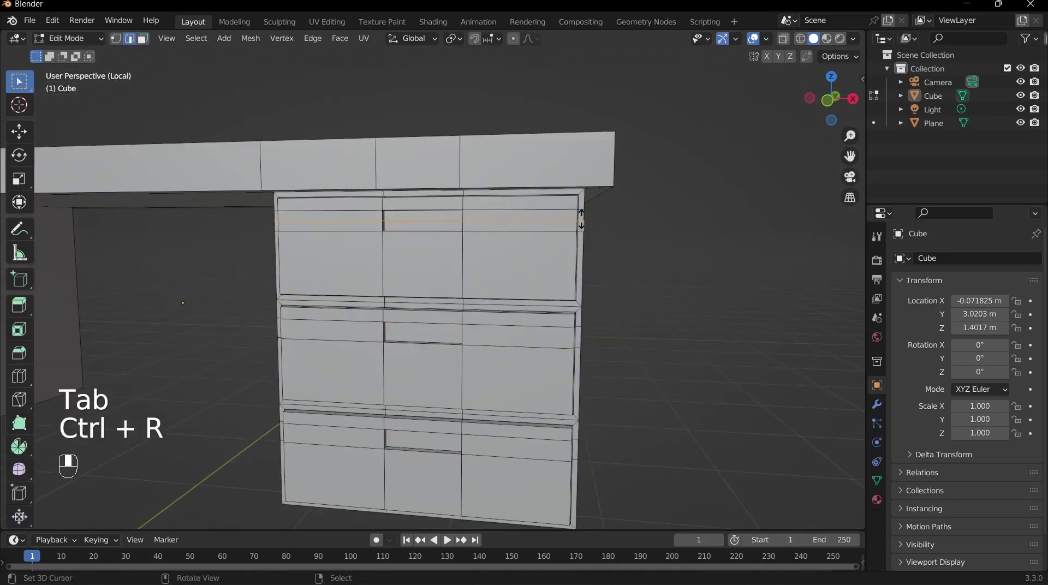
{"action": "key", "text": "ctrl+r"}
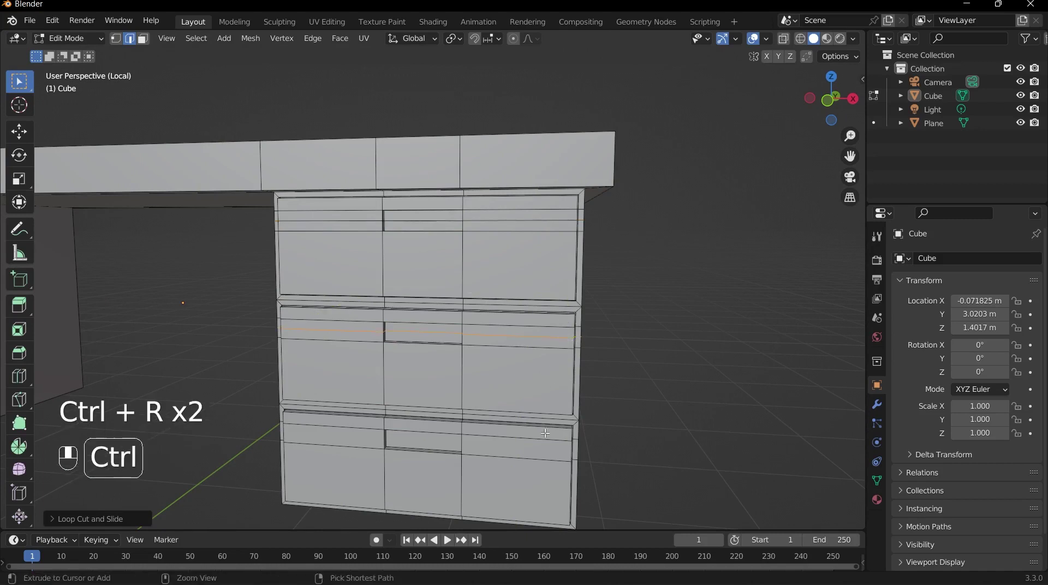
{"action": "key", "text": "ctrl+r"}
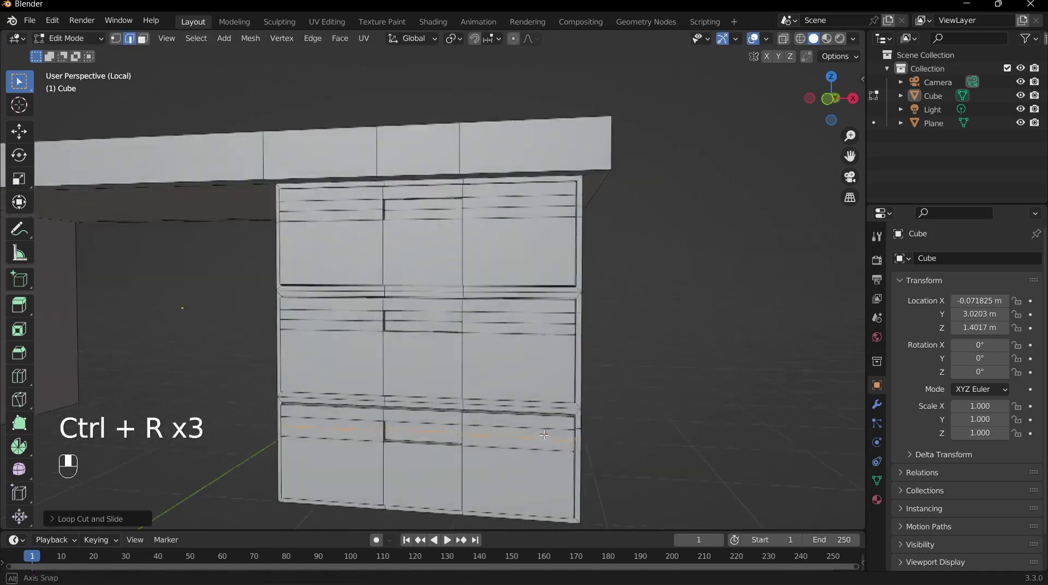
{"action": "key", "text": "3"}
{"action": "left_click", "coordinate": [446, 288]}
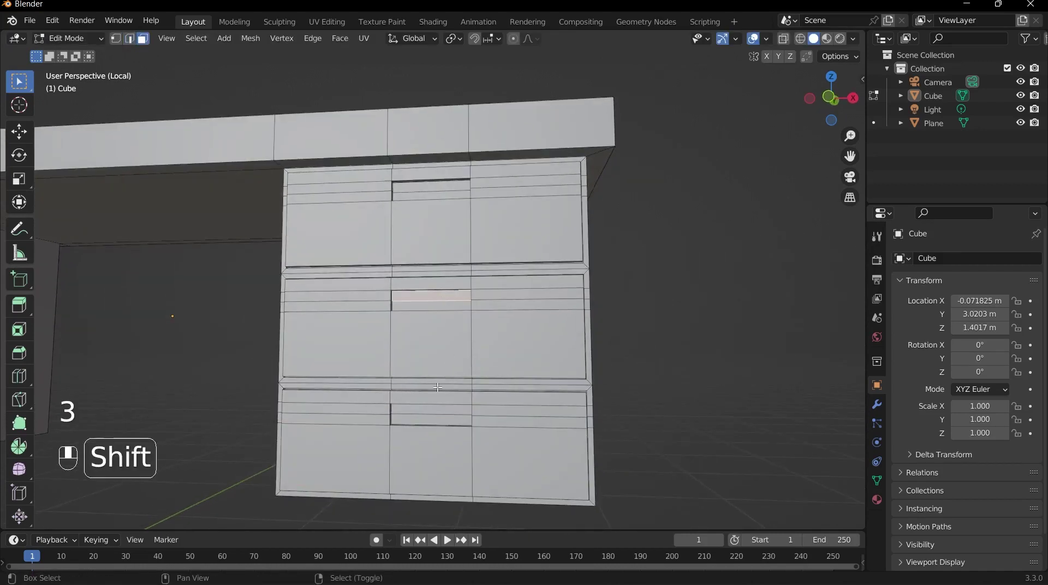
{"action": "left_click", "coordinate": [435, 403]}
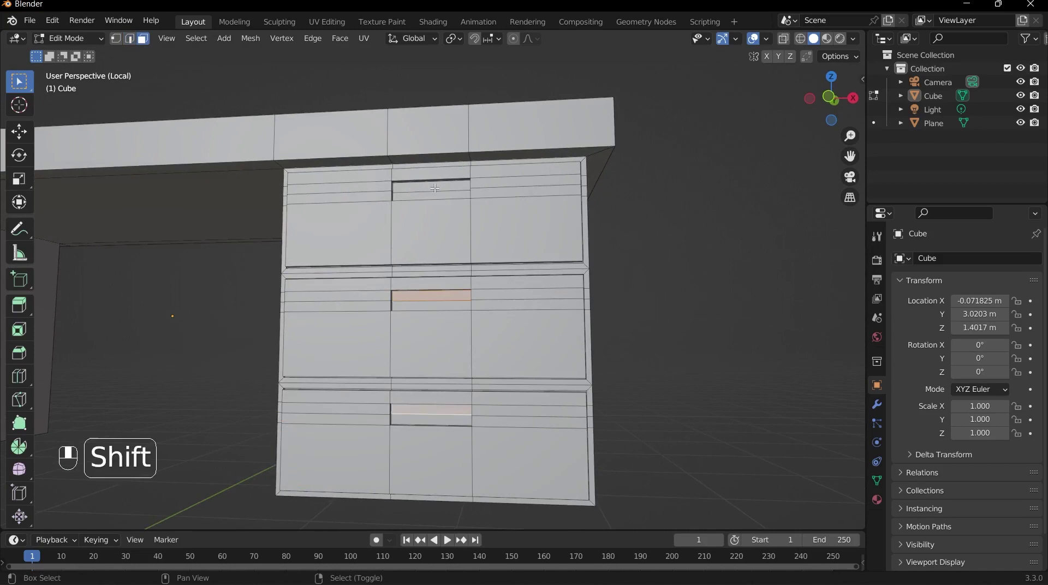
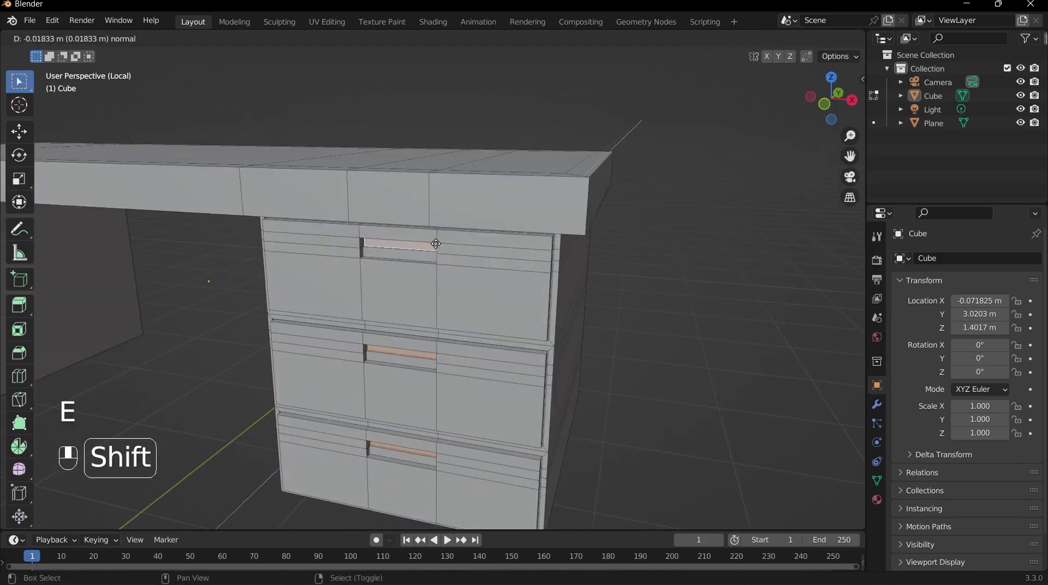
{"action": "key", "text": "Tab"}
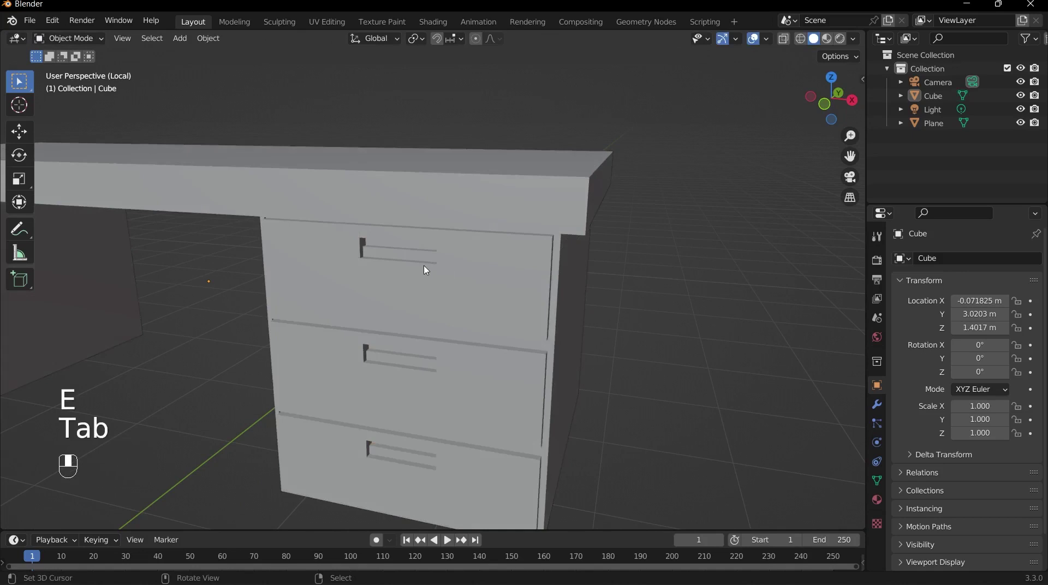
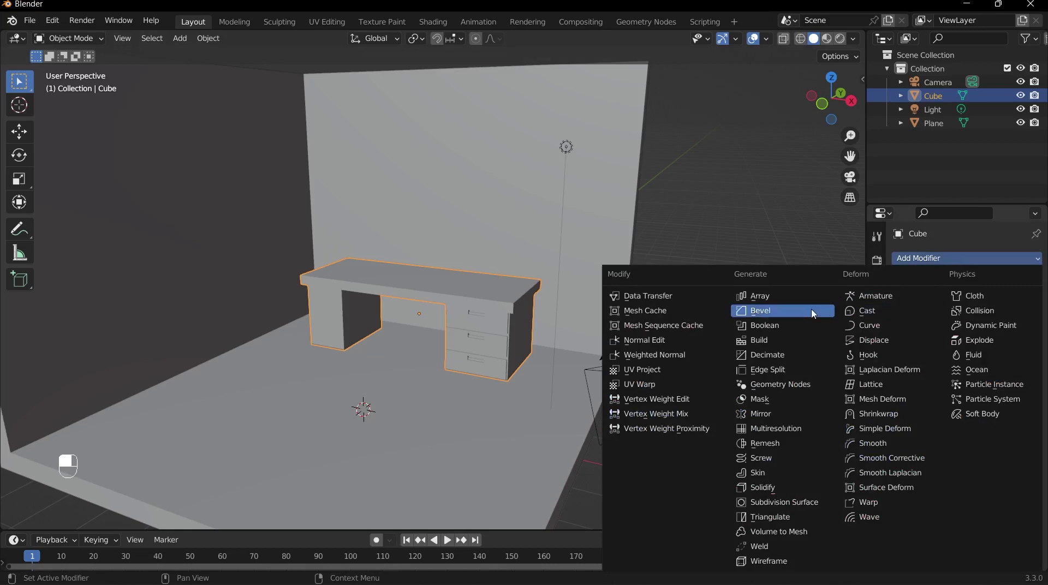
Apply a 0.1 m, 3-segment Bevel modifier to the desk and view the whole room.
{"action": "left_click_drag", "start_coordinate": [583, 332], "coordinate": [493, 308]}
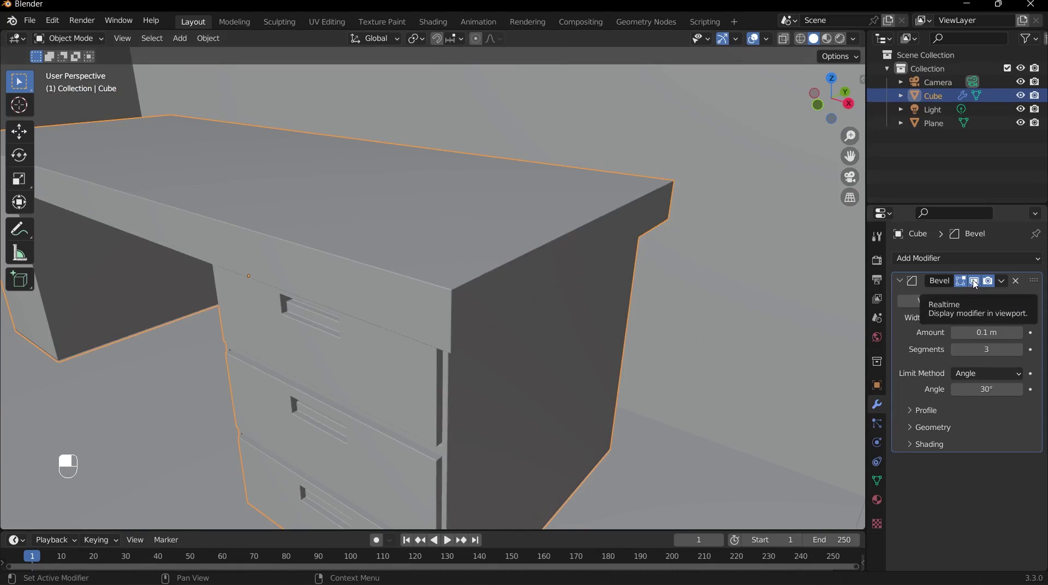
{"action": "left_click_drag", "start_coordinate": [972, 284], "coordinate": [515, 353]}
Add a plane, shape it into a long strip and extrude it into a thin monitor-base slab.
{"action": "key", "text": "shift+a"}
{"action": "middle_click", "coordinate": [515, 353]}
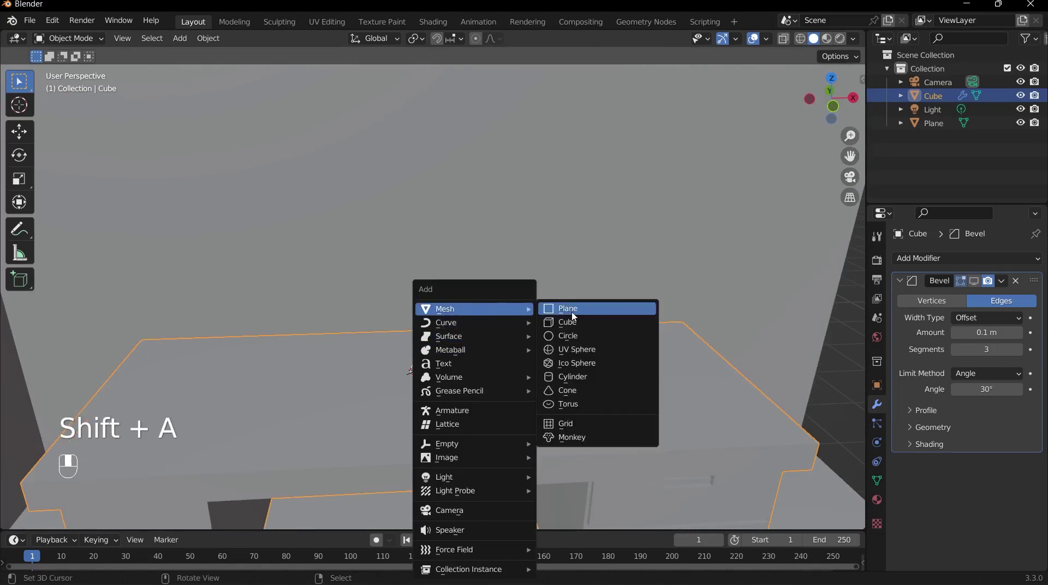
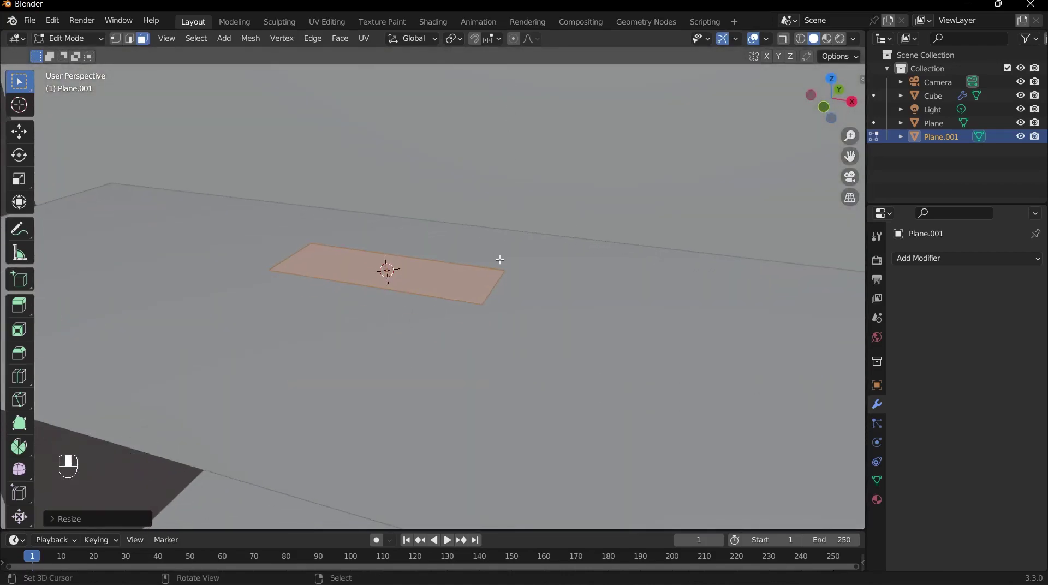
{"action": "key", "text": "e"}
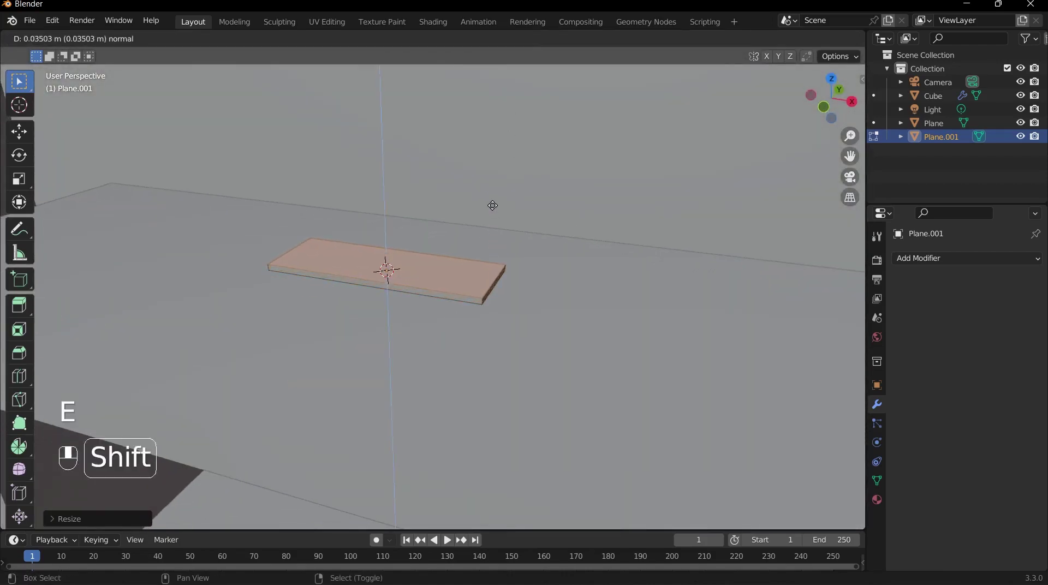